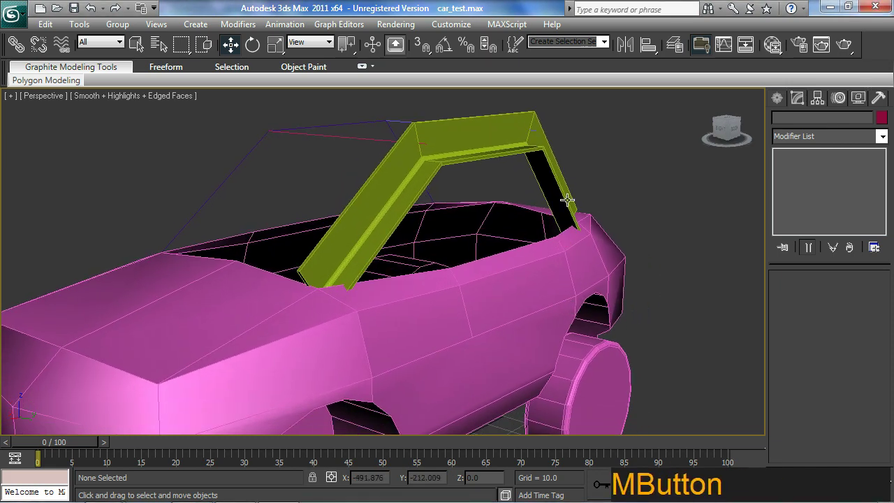
Give Shape001's Sweep a Cylinder section and reduce its radius to 1.0.
{"action": "left_click", "coordinate": [568, 188]}
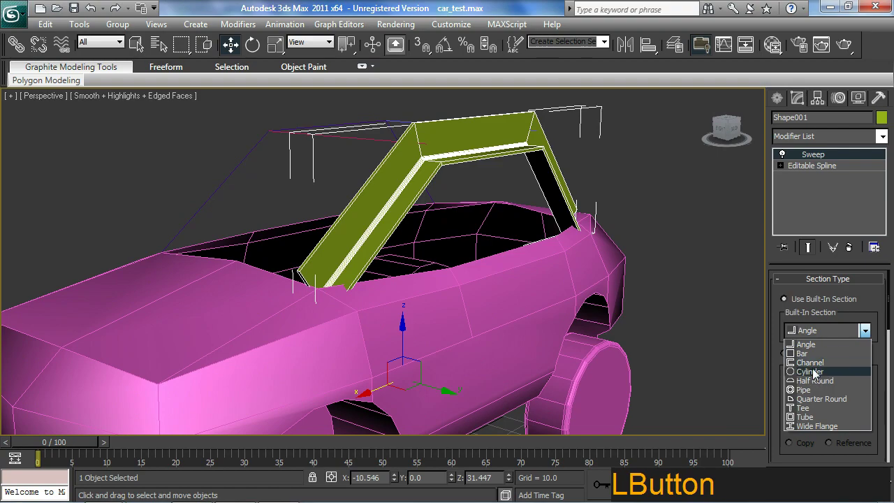
{"action": "middle_click", "coordinate": [547, 262]}
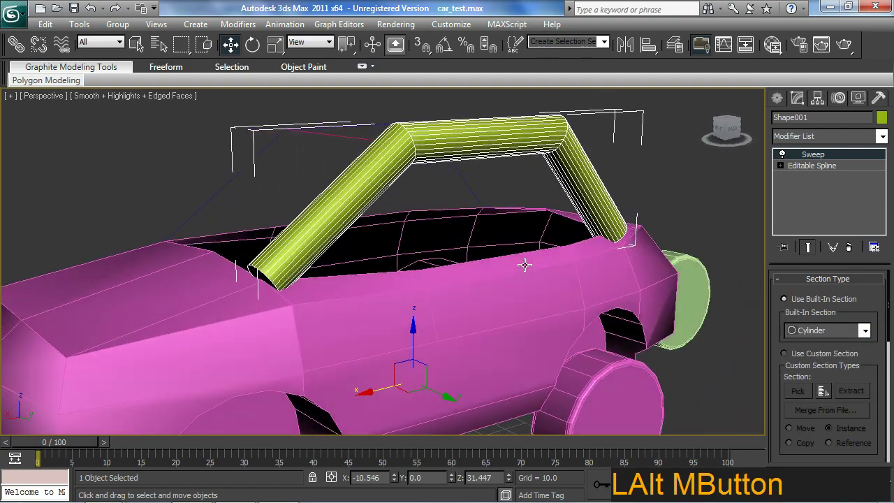
{"action": "middle_click", "coordinate": [573, 234]}
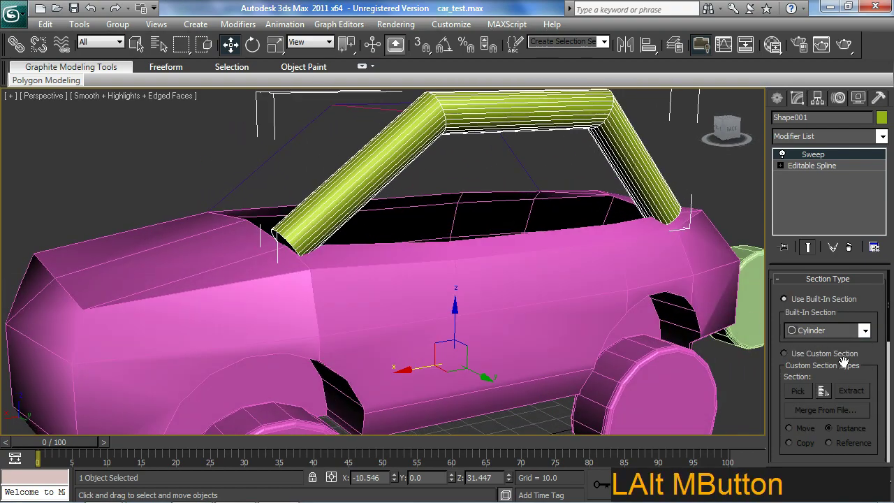
{"action": "middle_click", "coordinate": [551, 317]}
{"action": "left_click", "coordinate": [875, 354]}
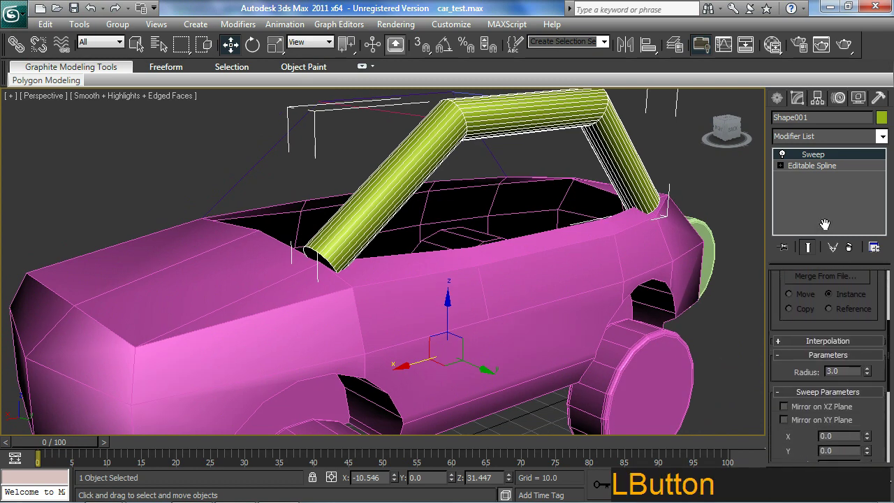
{"action": "left_click", "coordinate": [870, 361]}
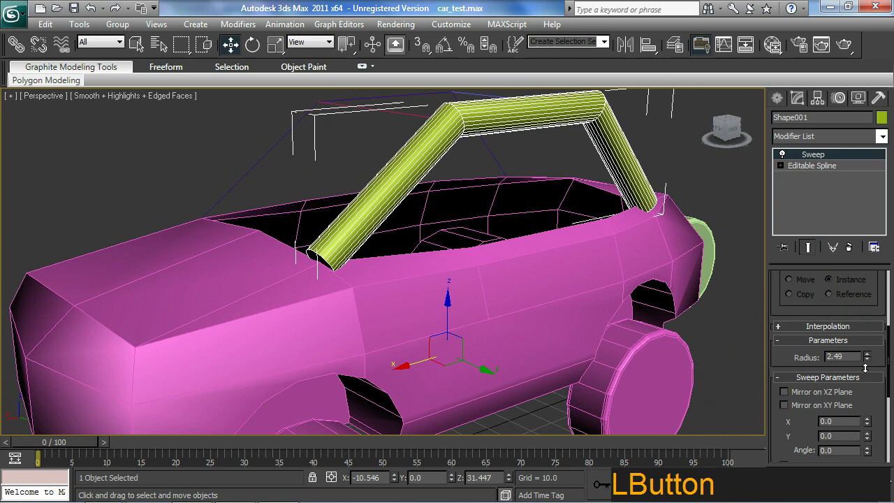
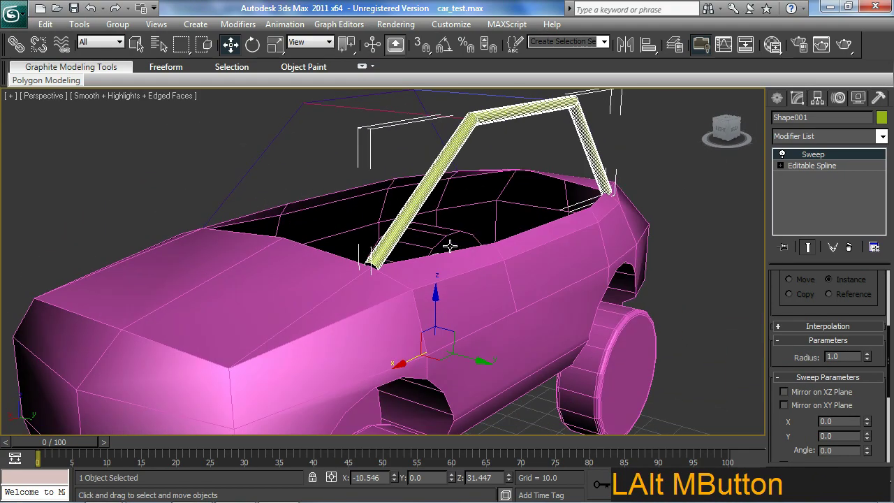
{"action": "middle_click", "coordinate": [575, 339]}
Set the sweep's interpolation Steps to 1 and inspect the tube from several angles.
{"action": "left_click", "coordinate": [790, 336]}
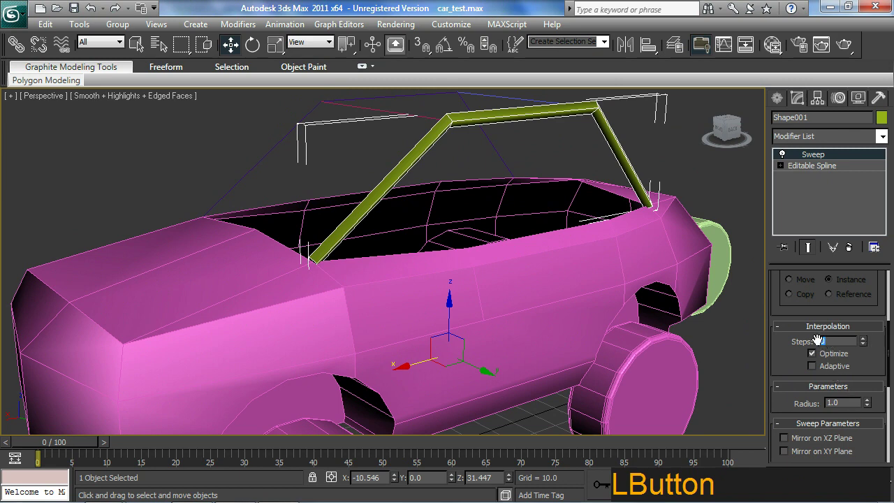
{"action": "key", "text": "8"}
{"action": "key", "text": "Return"}
{"action": "key", "text": "Up"}
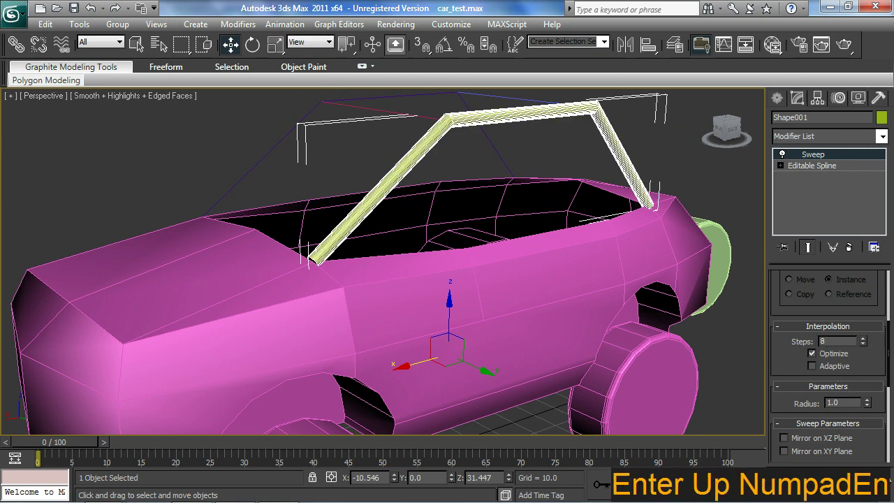
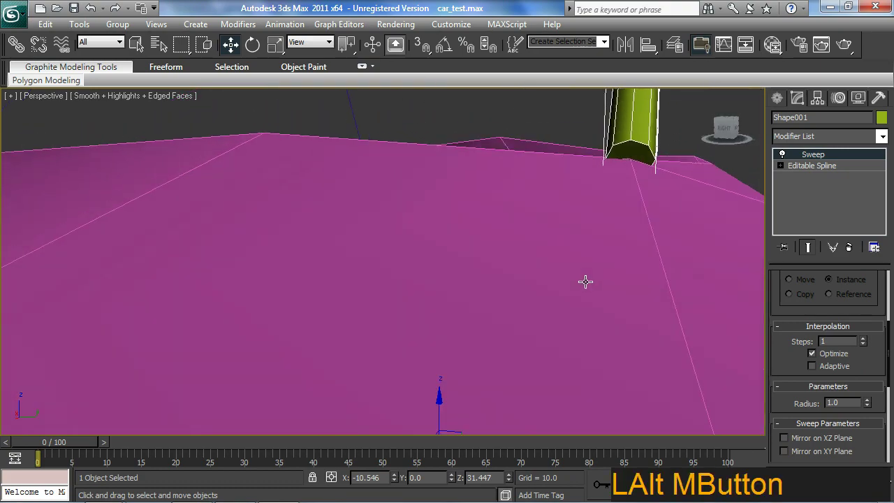
{"action": "middle_click", "coordinate": [508, 299]}
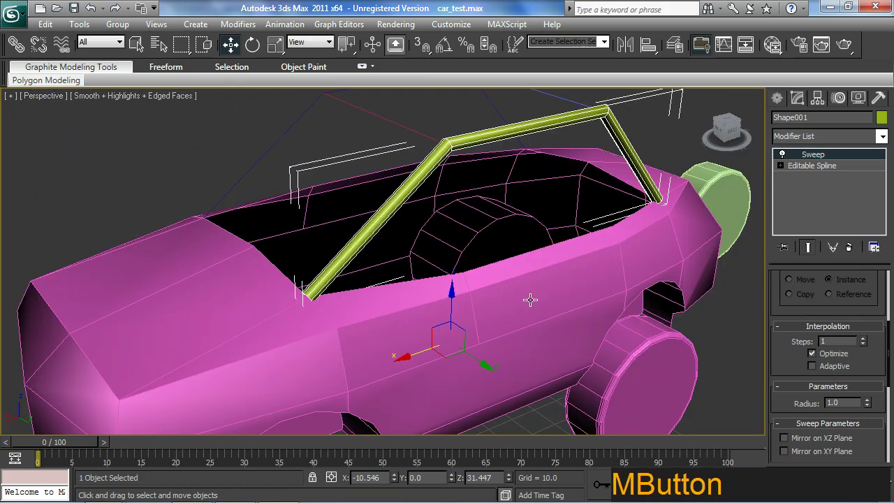
{"action": "middle_click", "coordinate": [498, 297]}
{"action": "middle_click", "coordinate": [539, 350]}
{"action": "middle_click", "coordinate": [491, 325]}
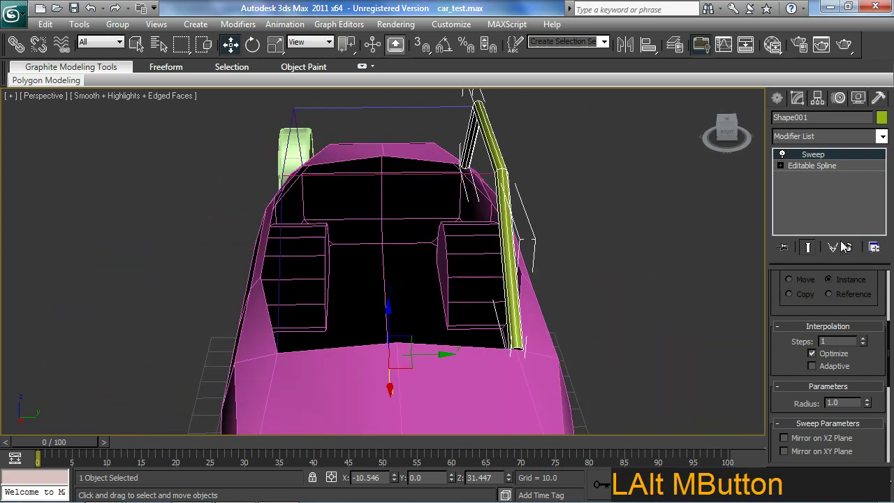
Copy the roll bar's Sweep modifier and paste it instanced onto the second cage spline.
{"action": "right_click", "coordinate": [813, 161]}
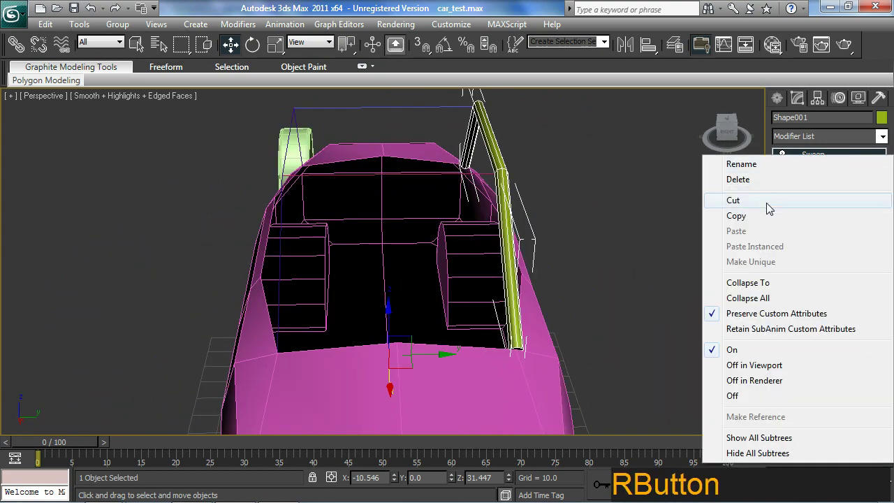
{"action": "left_click", "coordinate": [765, 218]}
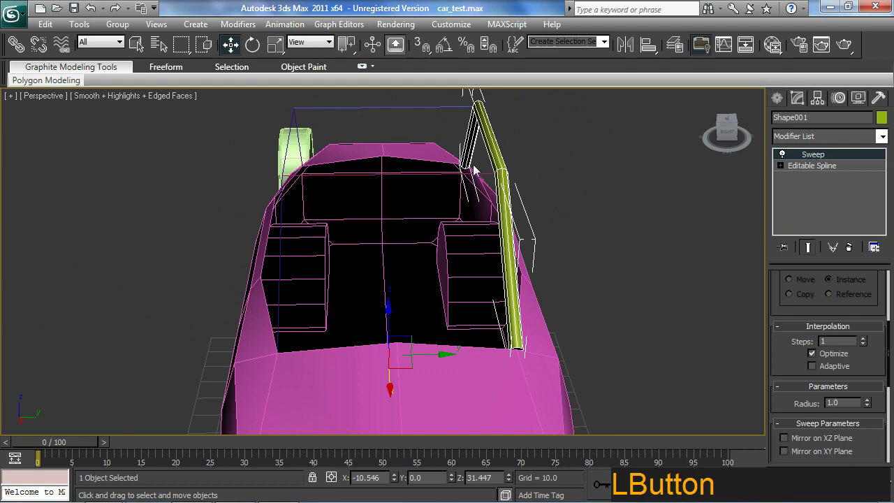
{"action": "left_click", "coordinate": [305, 129]}
{"action": "right_click", "coordinate": [815, 160]}
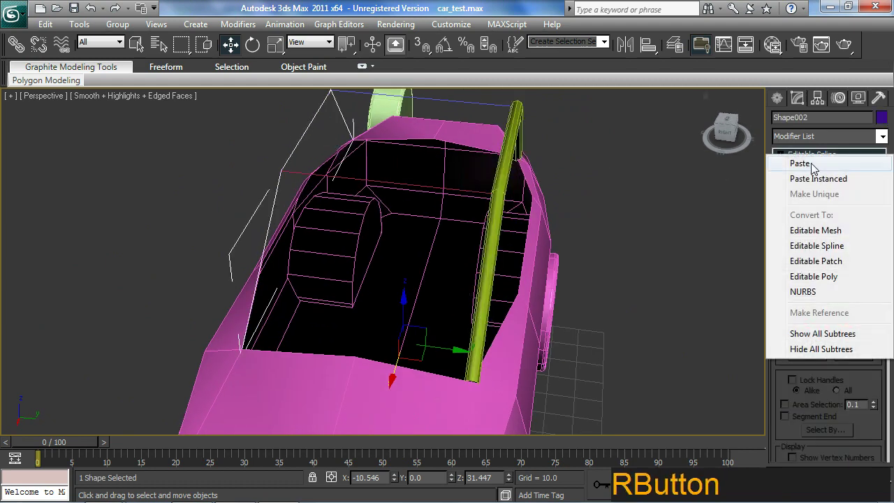
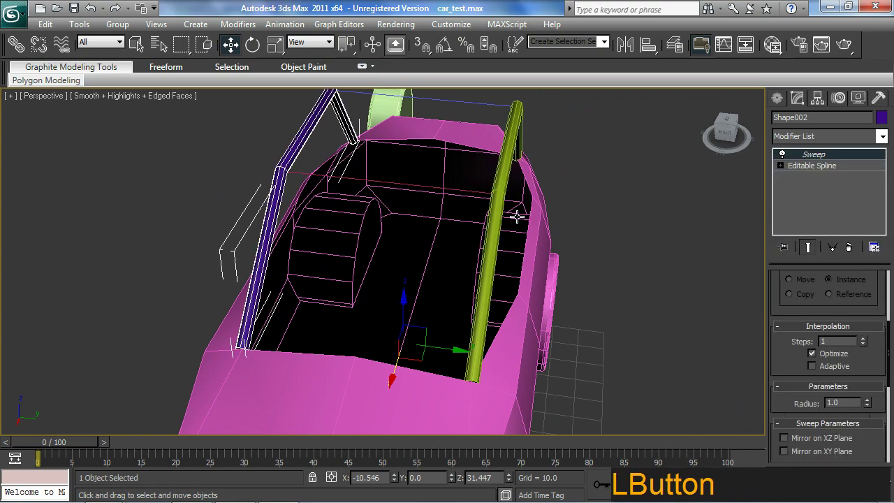
{"action": "middle_click", "coordinate": [340, 107]}
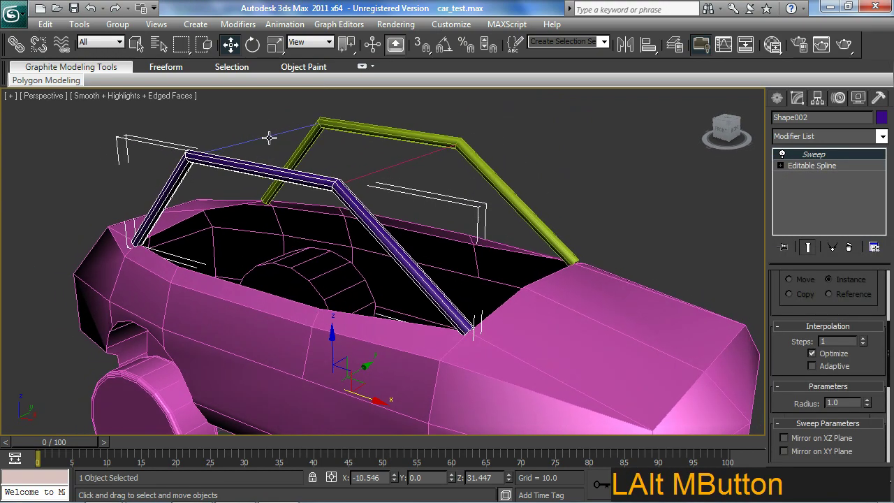
Paste the instanced Sweep onto the next cage spline and review the full cage.
{"action": "left_click", "coordinate": [269, 133]}
{"action": "right_click", "coordinate": [808, 159]}
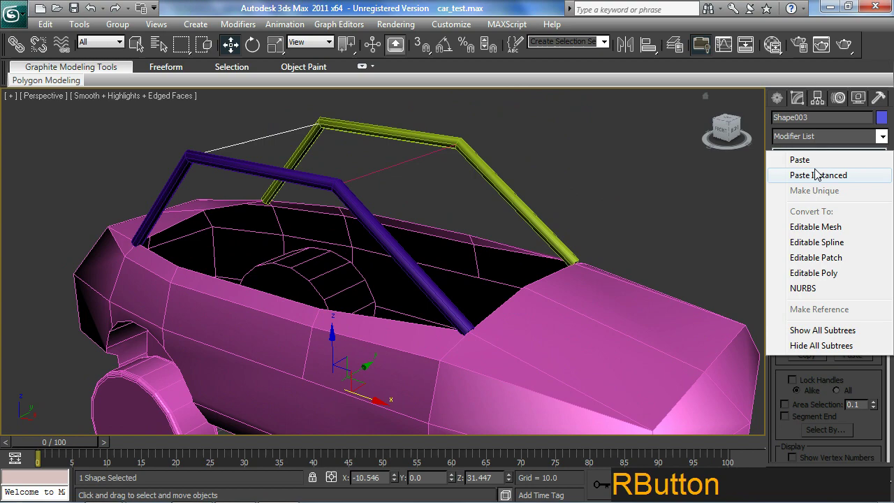
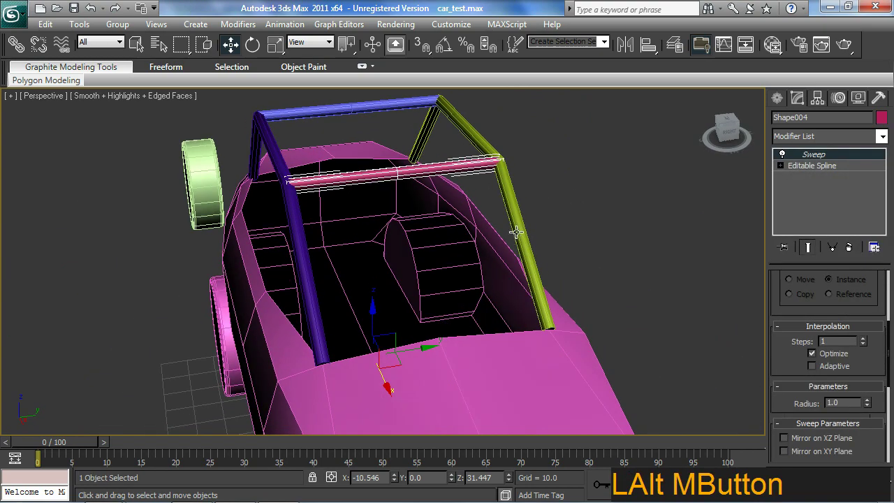
{"action": "left_click", "coordinate": [559, 195]}
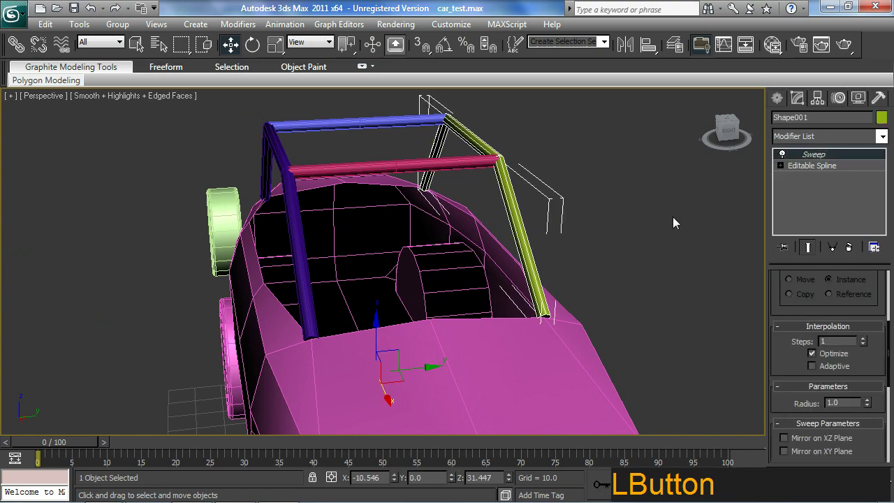
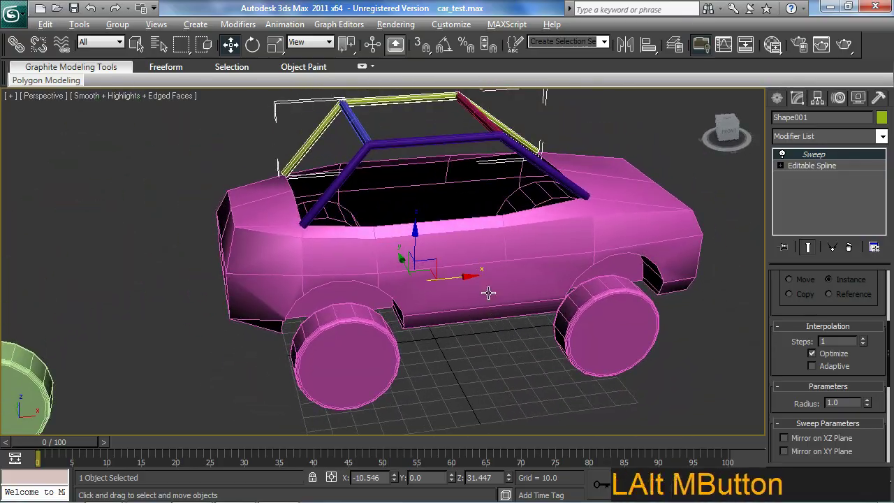
{"action": "middle_click", "coordinate": [282, 286]}
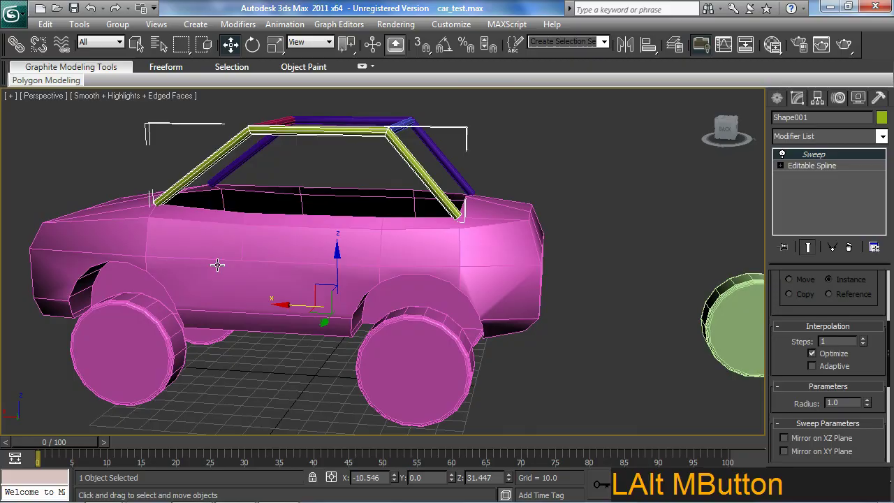
{"action": "middle_click", "coordinate": [319, 319]}
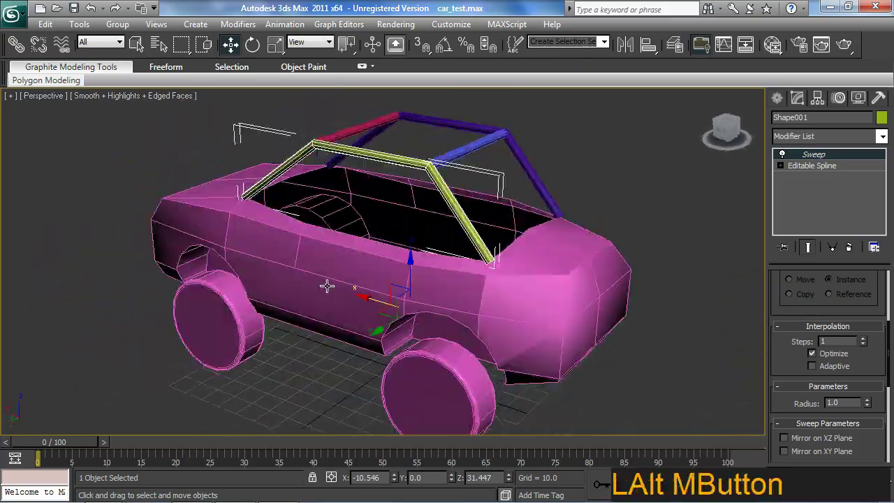
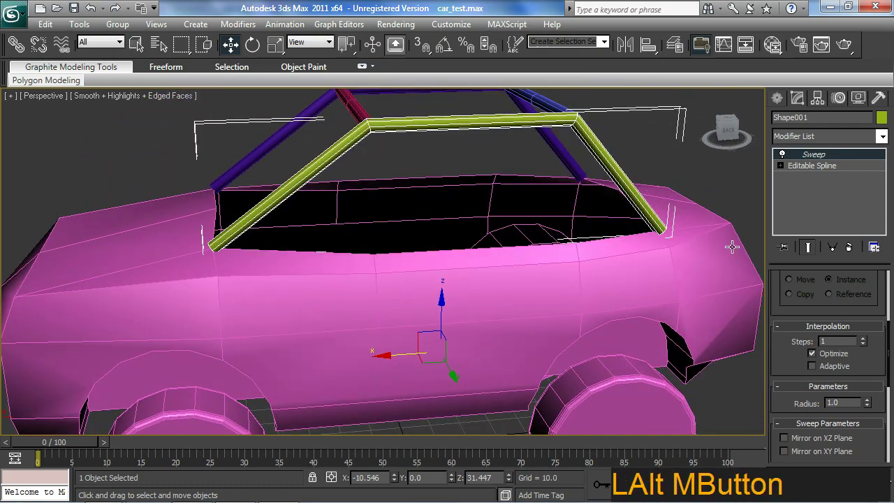
Apply Cap Holes to Box001 and return to its base mesh to use the new cap face.
{"action": "left_click", "coordinate": [659, 263]}
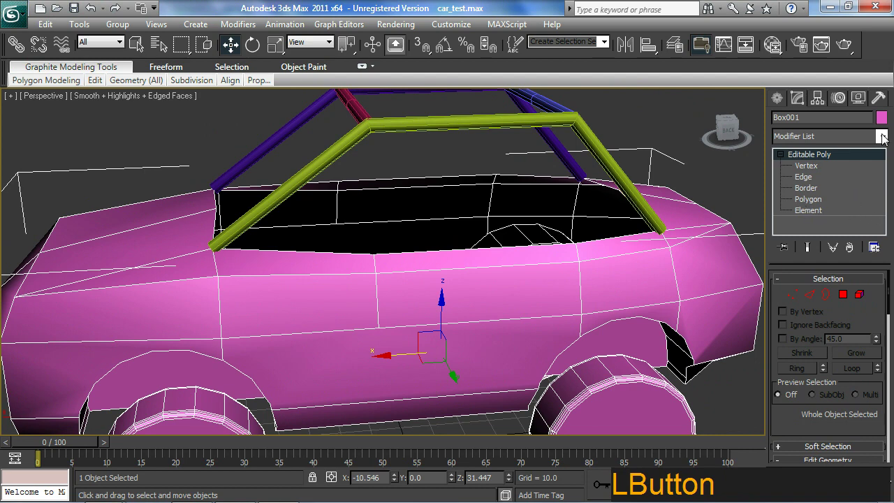
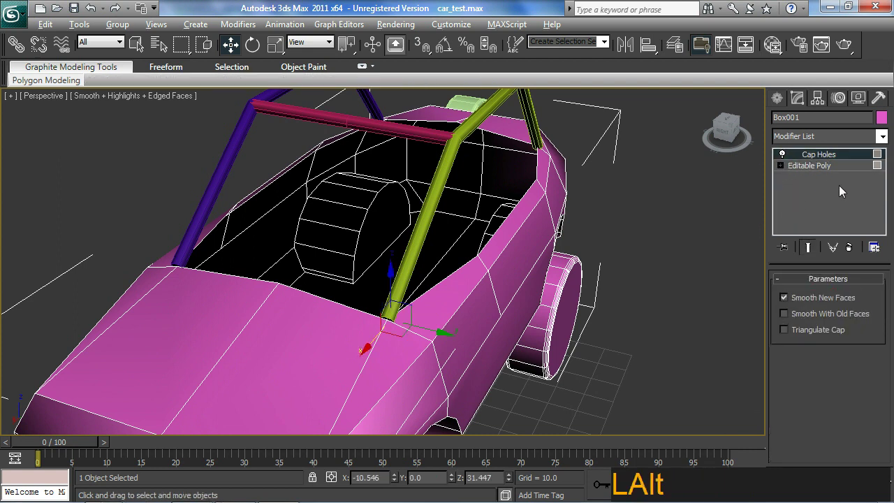
{"action": "left_click", "coordinate": [817, 169]}
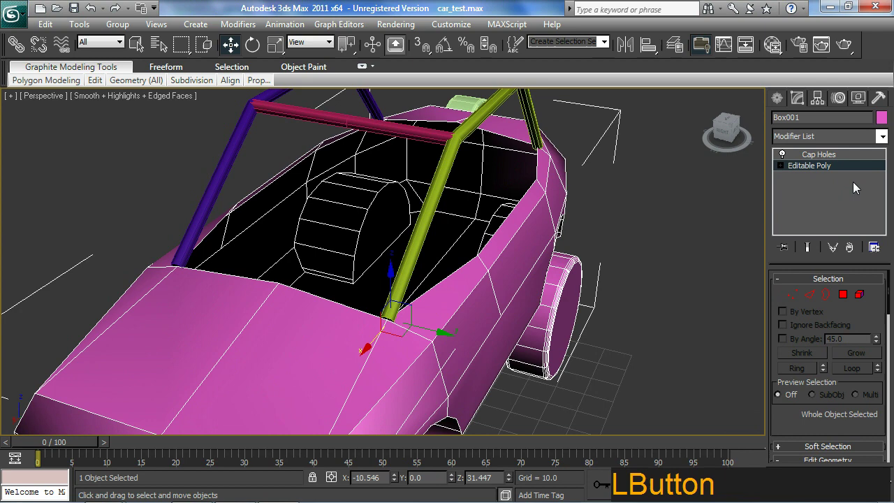
{"action": "middle_click", "coordinate": [596, 234]}
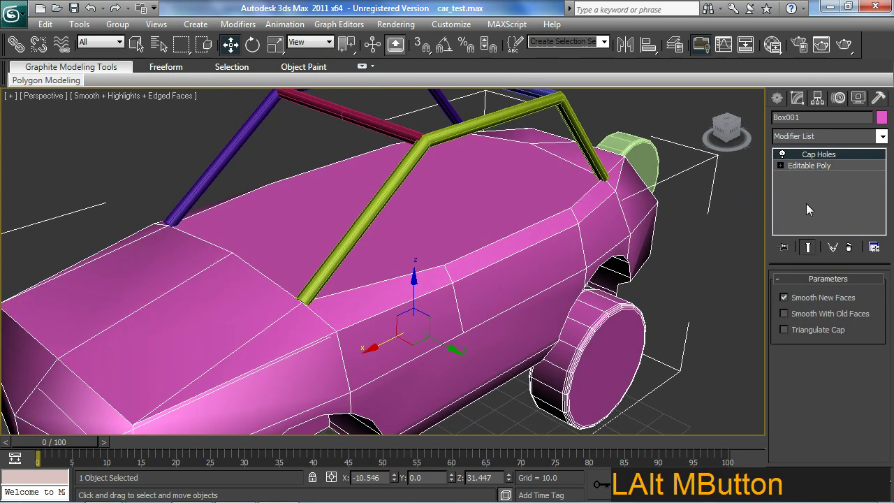
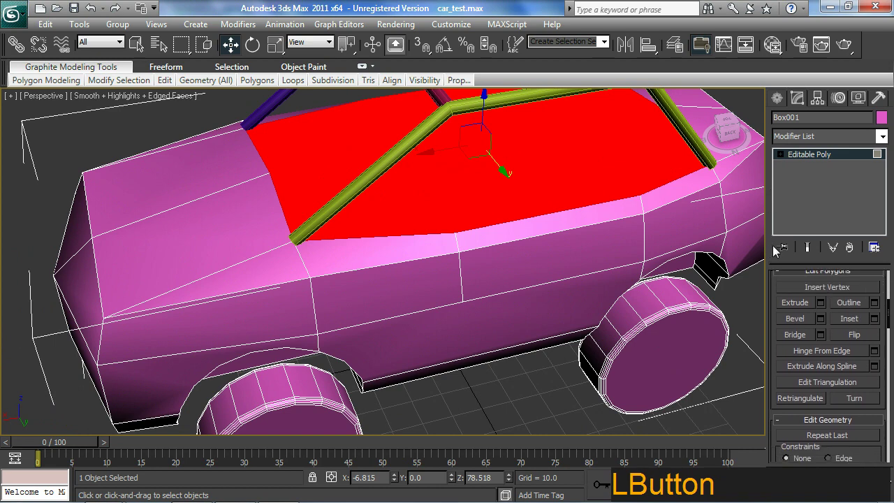
Inset the selected roof polygons and extrude them down into a sunken cockpit floor.
{"action": "left_click", "coordinate": [849, 307]}
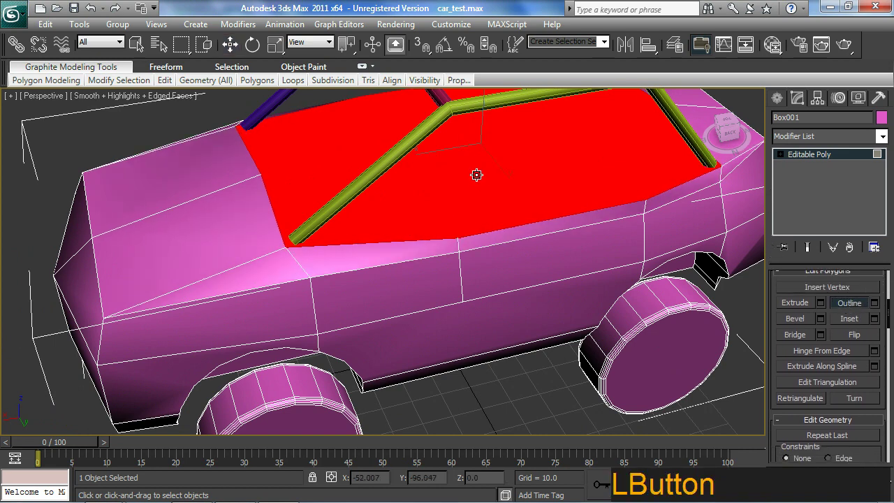
{"action": "left_click", "coordinate": [852, 318]}
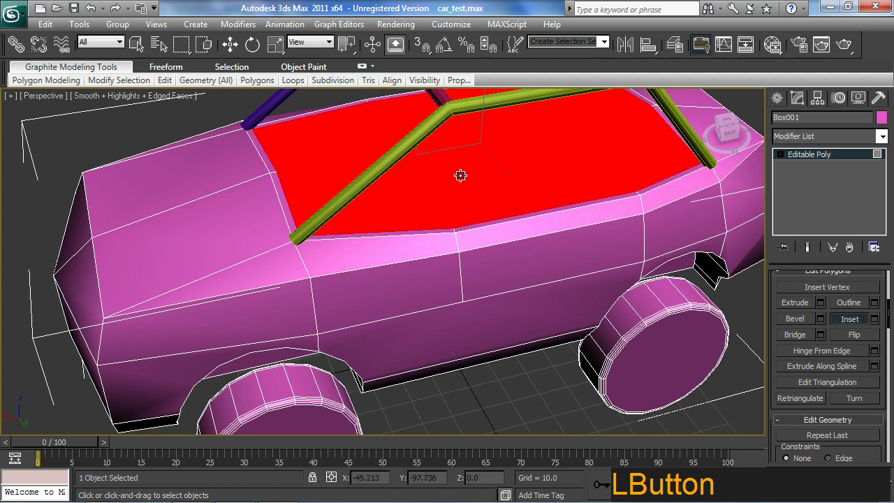
{"action": "left_click", "coordinate": [807, 310]}
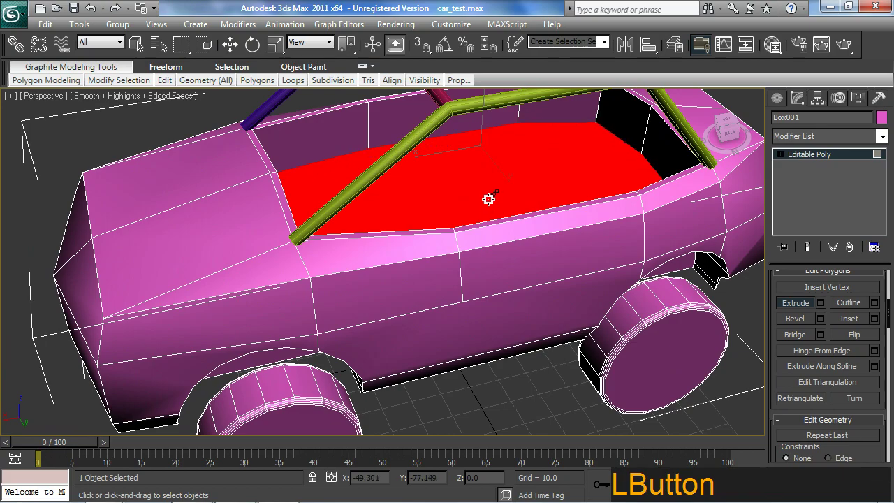
{"action": "middle_click", "coordinate": [639, 309]}
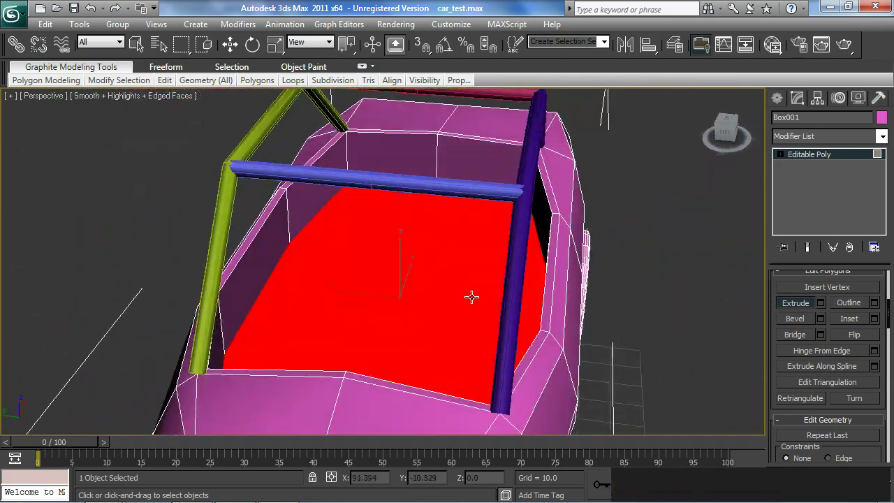
{"action": "left_click", "coordinate": [804, 307]}
{"action": "left_click", "coordinate": [812, 161]}
{"action": "middle_click", "coordinate": [543, 233]}
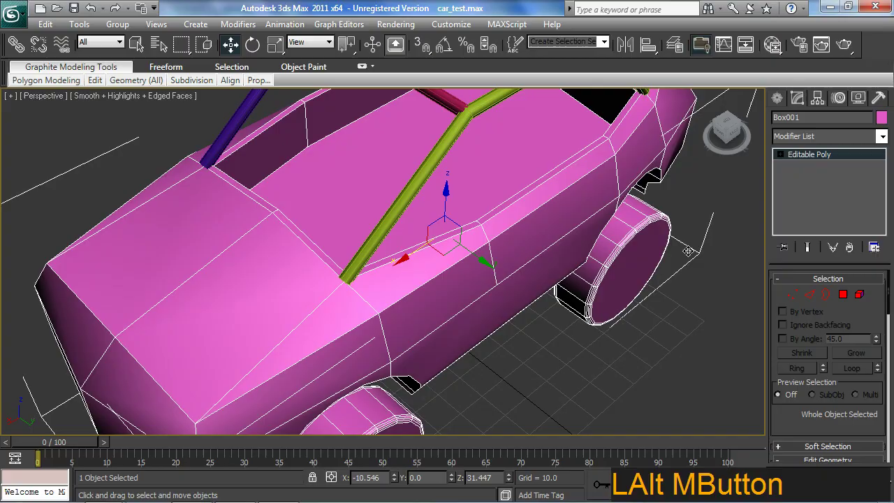
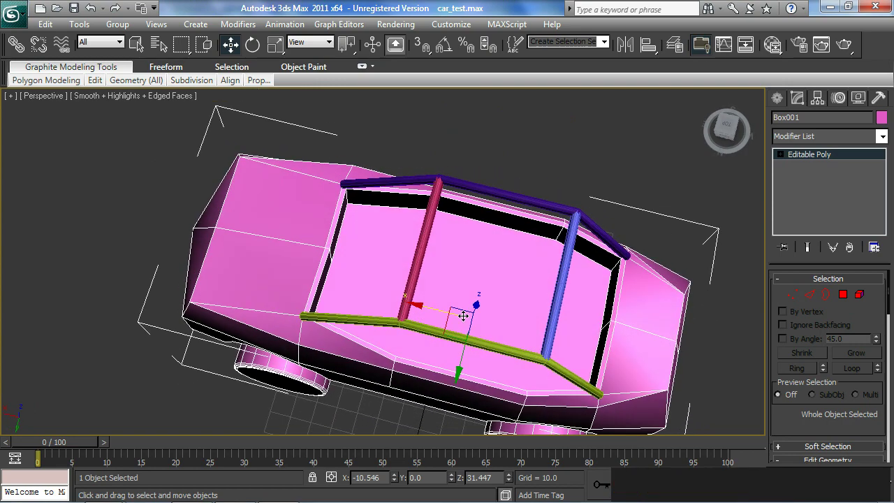
Use Cut from Edit Geometry to draw new edges across the cockpit floor.
{"action": "left_click", "coordinate": [879, 411]}
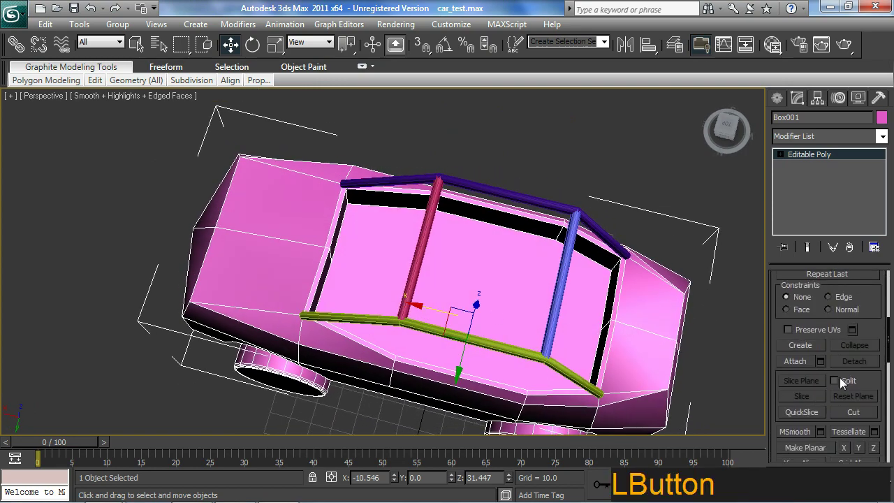
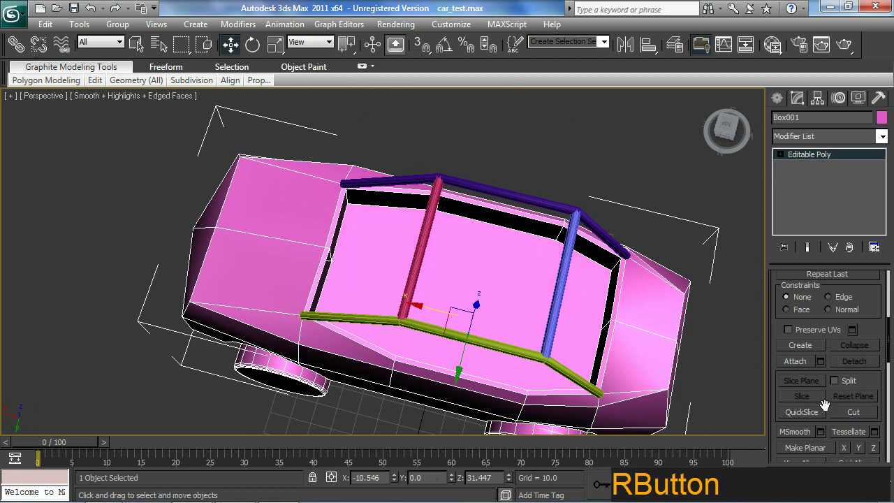
{"action": "left_click", "coordinate": [840, 414]}
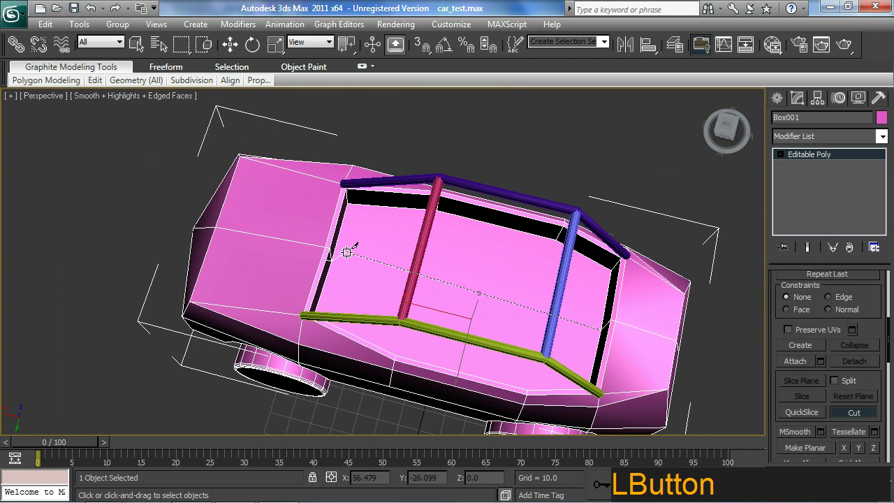
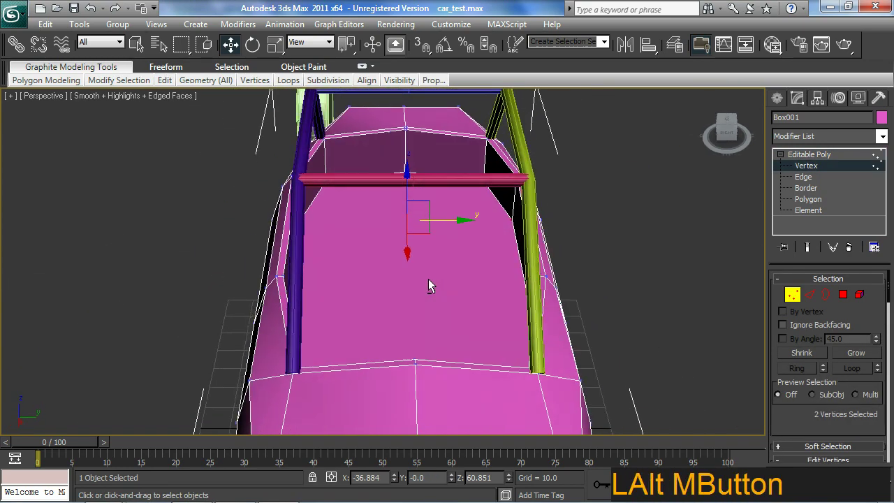
Select vertex pairs on the cockpit walls and join them with Connect edges.
{"action": "left_click", "coordinate": [799, 387]}
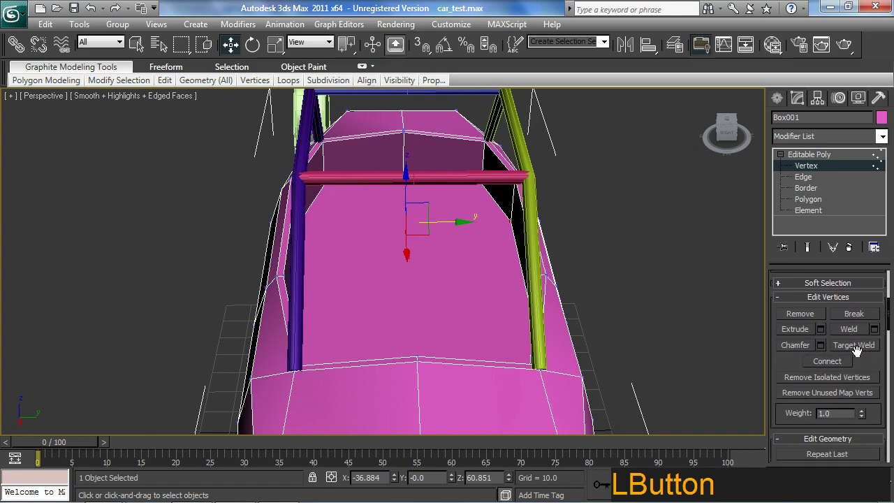
{"action": "middle_click", "coordinate": [386, 283]}
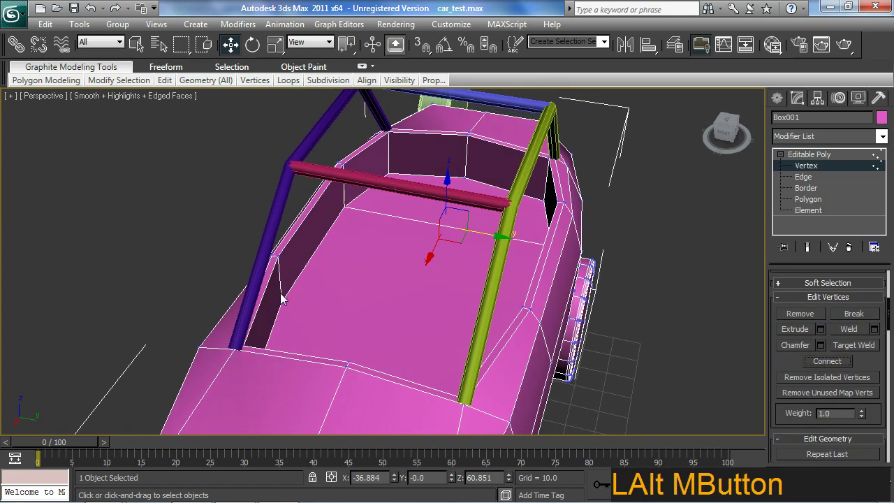
{"action": "left_click", "coordinate": [282, 296]}
{"action": "middle_click", "coordinate": [430, 348]}
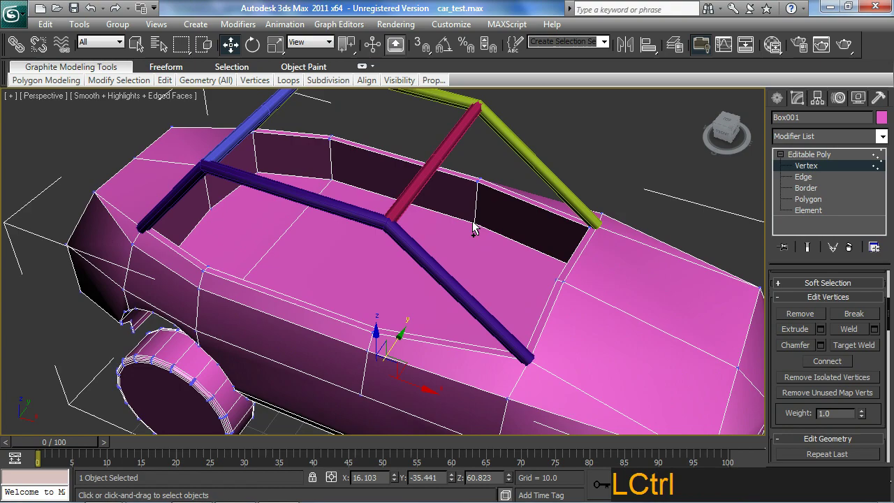
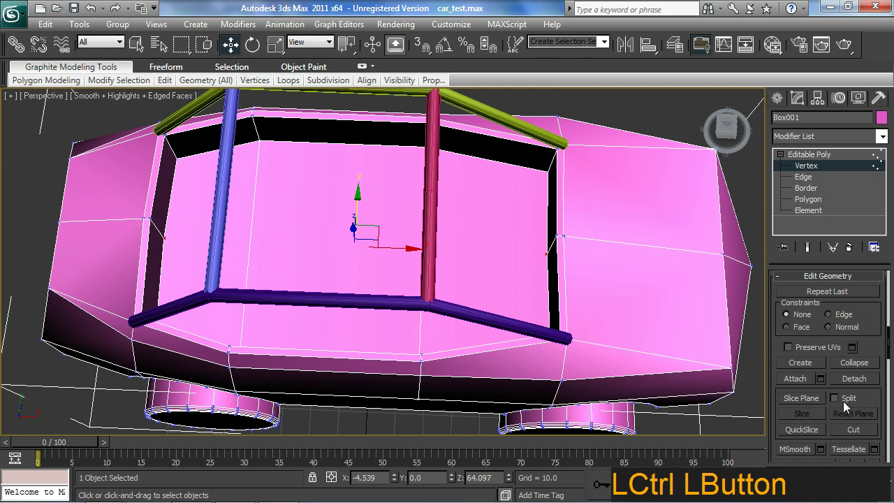
{"action": "left_click", "coordinate": [858, 389]}
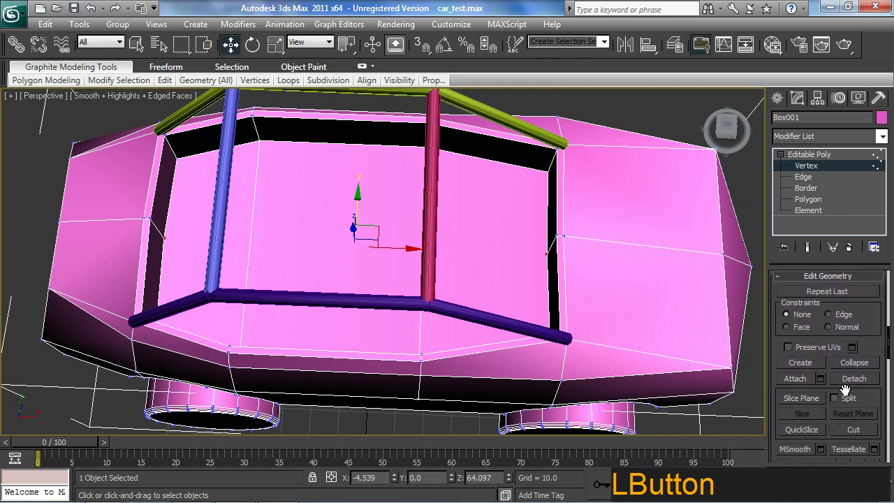
{"action": "left_click", "coordinate": [882, 304]}
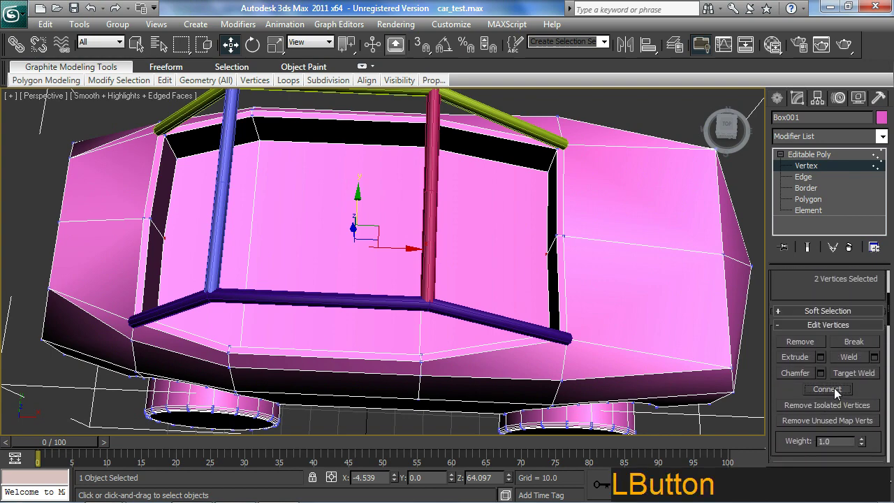
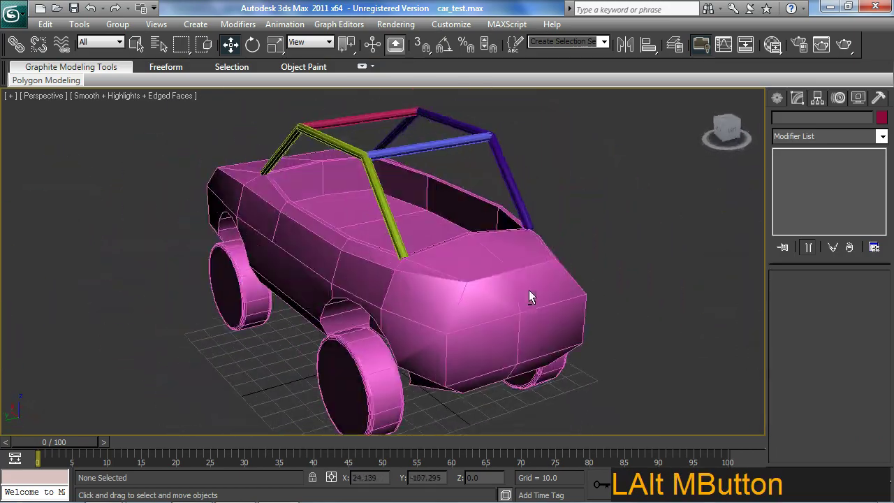
Switch off the Sweep on the roll-cage shapes and add a SplineSelect modifier to the two outlines.
{"action": "middle_click", "coordinate": [561, 292]}
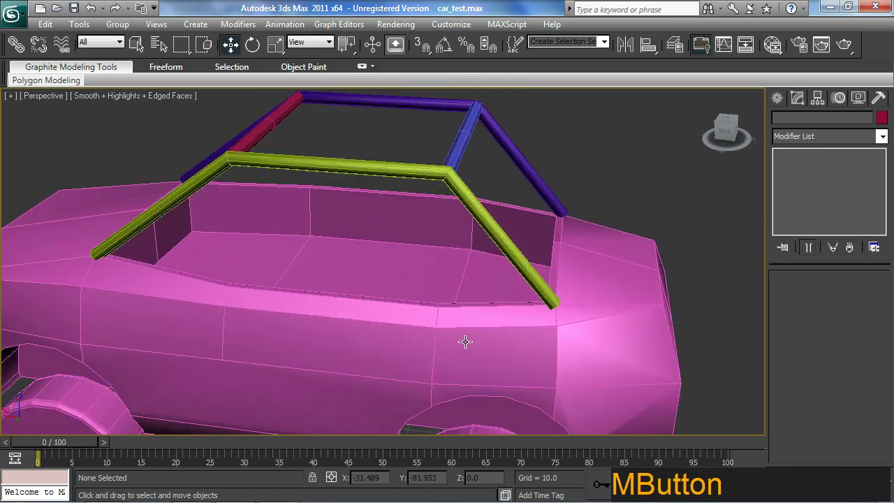
{"action": "middle_click", "coordinate": [481, 314]}
{"action": "left_click", "coordinate": [500, 223]}
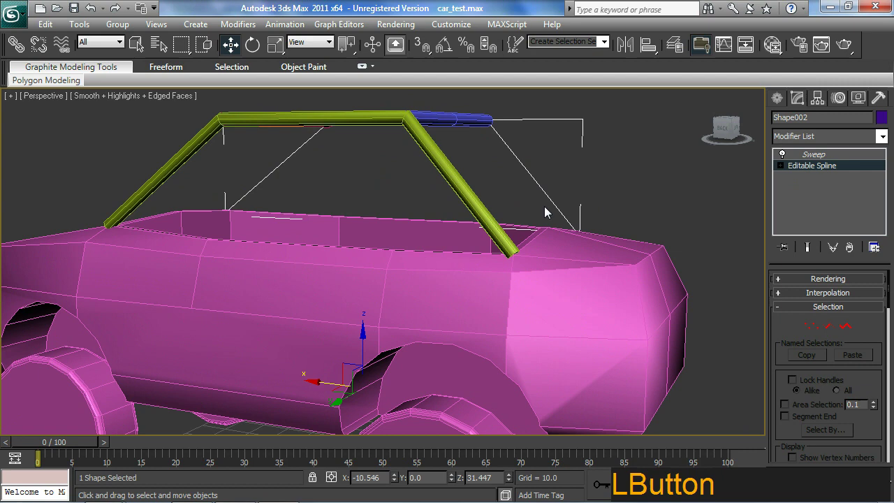
{"action": "left_click", "coordinate": [473, 199]}
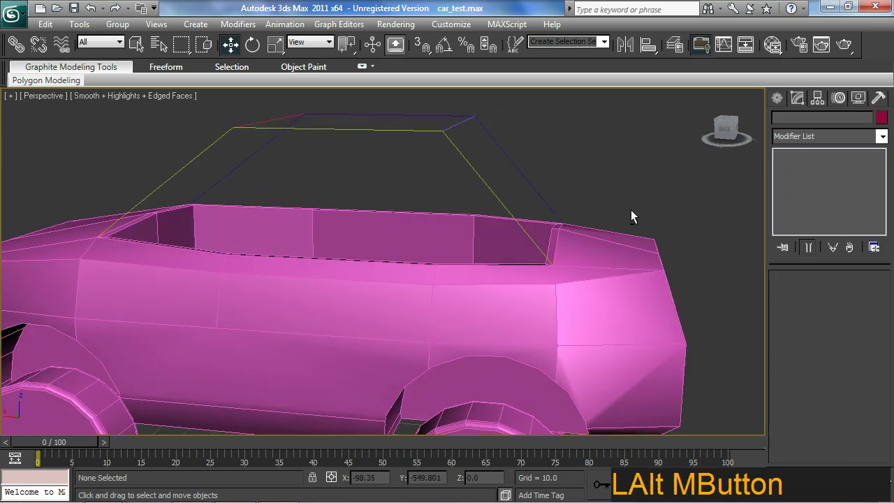
{"action": "left_click", "coordinate": [433, 182]}
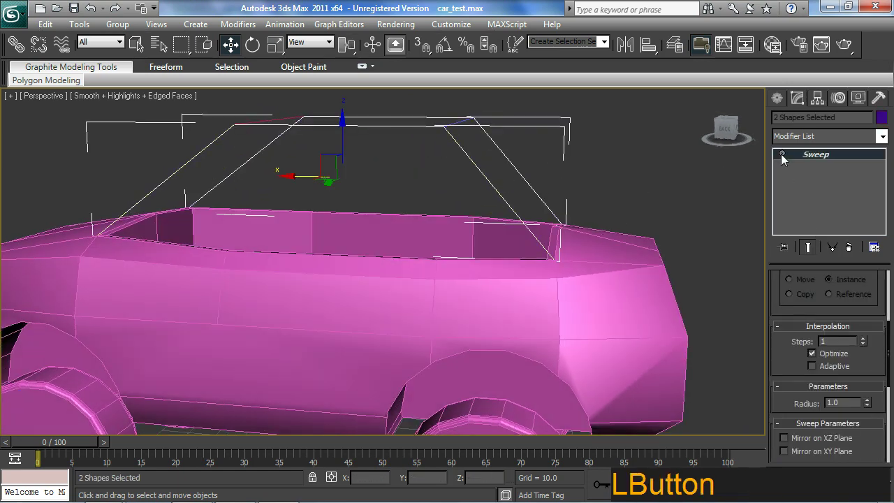
{"action": "middle_click", "coordinate": [548, 222]}
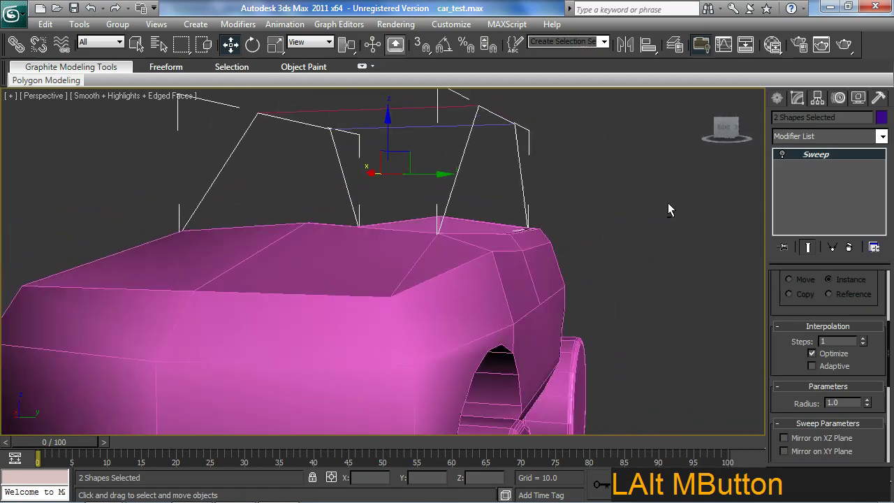
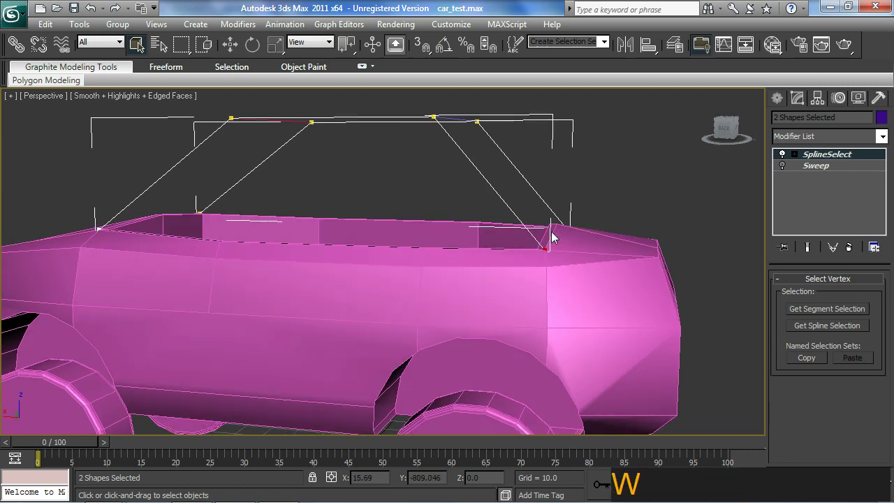
Expand SplineSelect to Vertex level and inspect the cage vertices with the Move tool.
{"action": "middle_click", "coordinate": [557, 249]}
{"action": "middle_click", "coordinate": [554, 276]}
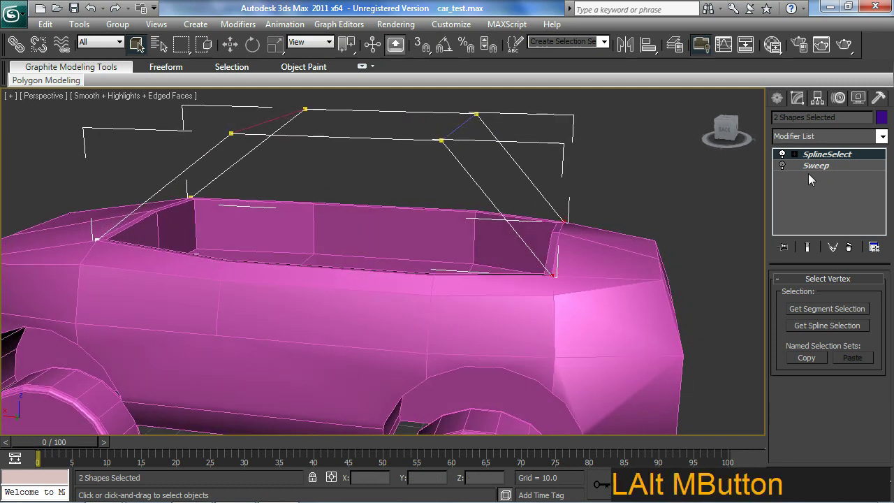
{"action": "left_click", "coordinate": [803, 154]}
{"action": "middle_click", "coordinate": [546, 282]}
{"action": "key", "text": "w"}
{"action": "middle_click", "coordinate": [543, 235]}
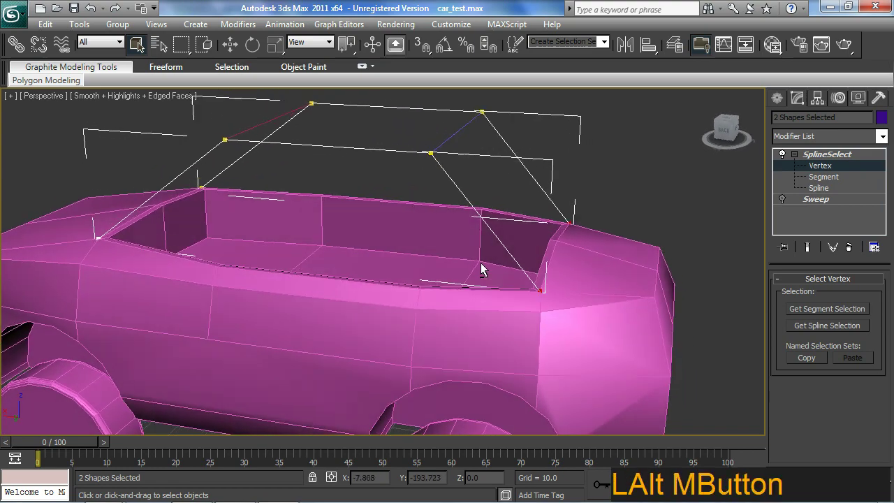
{"action": "left_click", "coordinate": [233, 56]}
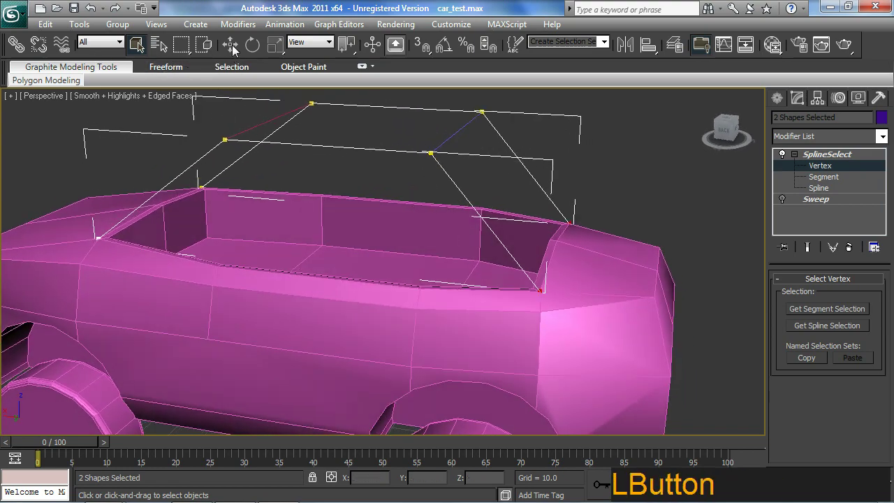
{"action": "middle_click", "coordinate": [521, 313]}
Delete the SplineSelect modifier and drop down to the editable spline under Sweep.
{"action": "key", "text": "space"}
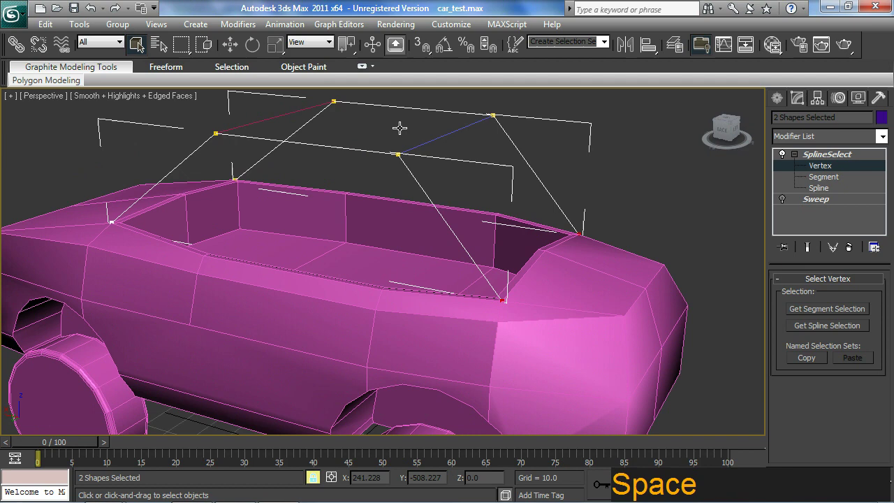
{"action": "middle_click", "coordinate": [375, 206]}
{"action": "left_click", "coordinate": [848, 154]}
{"action": "middle_click", "coordinate": [570, 259]}
{"action": "left_click", "coordinate": [657, 207]}
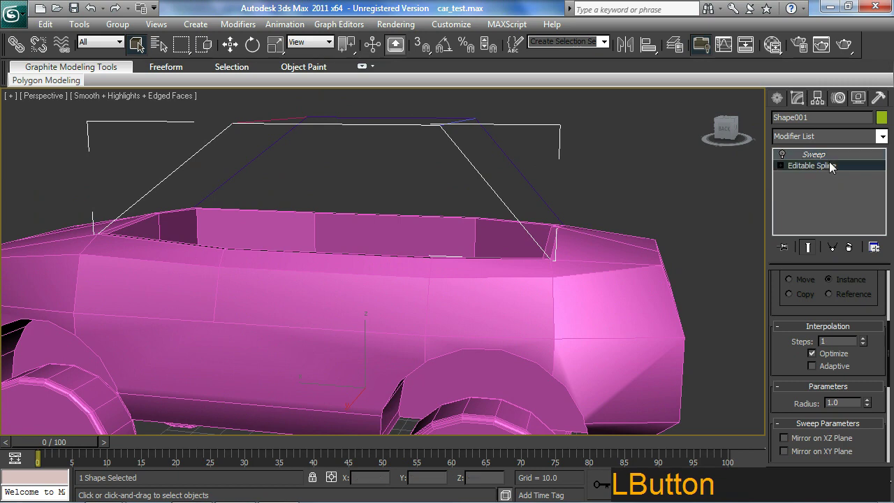
Edit the bar's spline vertices with the swept tube shown as end result.
{"action": "middle_click", "coordinate": [527, 274]}
{"action": "left_click", "coordinate": [575, 271]}
{"action": "middle_click", "coordinate": [563, 291]}
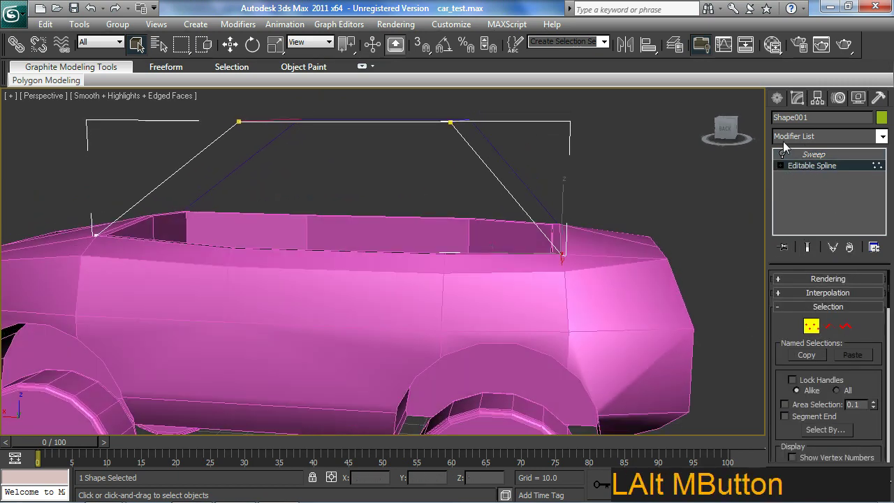
{"action": "left_click", "coordinate": [782, 157]}
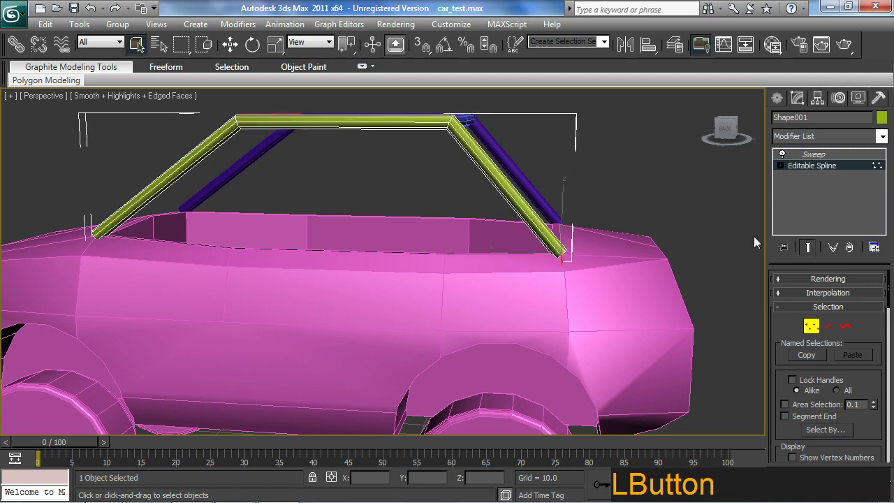
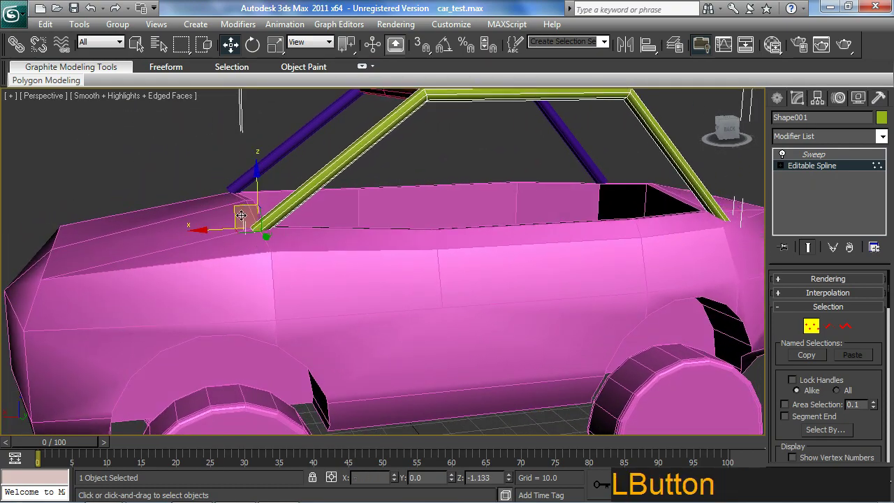
Move the purple bar's vertices so its ends meet the car body, then finish editing.
{"action": "middle_click", "coordinate": [293, 296]}
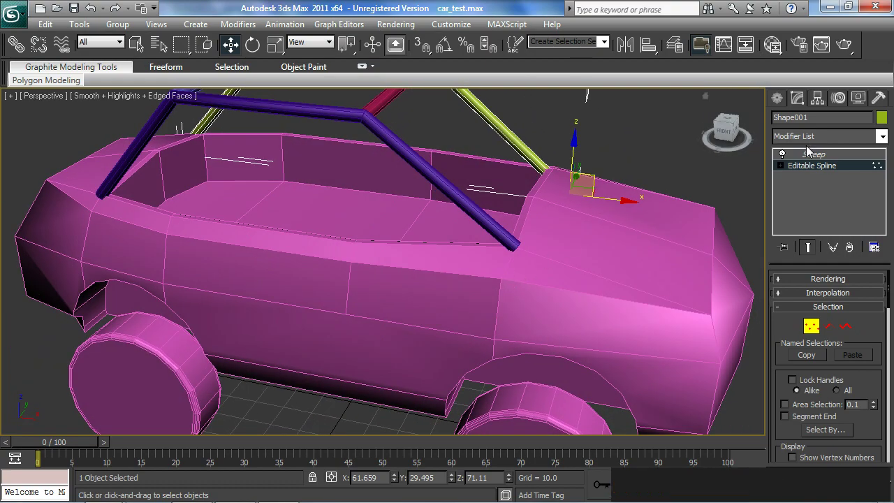
{"action": "left_click", "coordinate": [814, 174]}
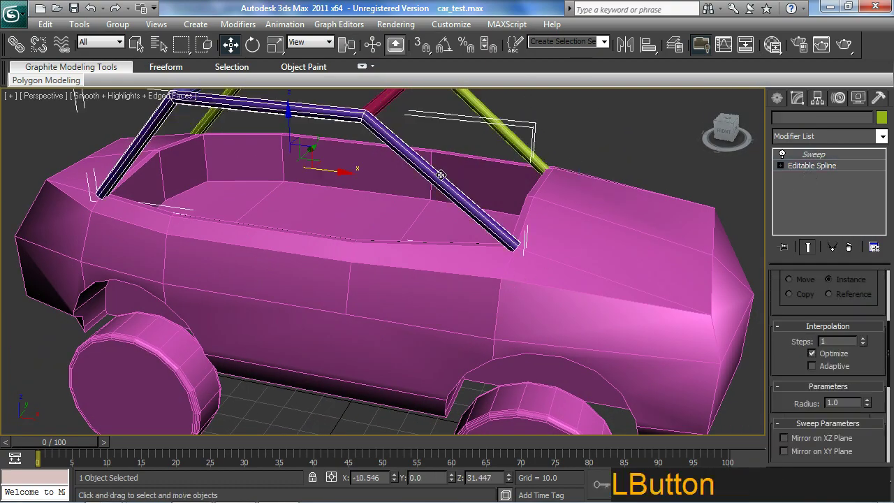
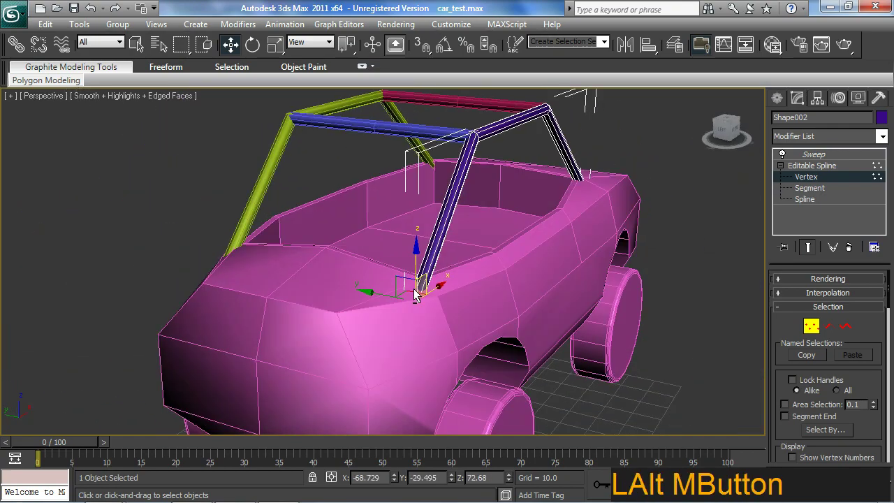
{"action": "middle_click", "coordinate": [527, 294]}
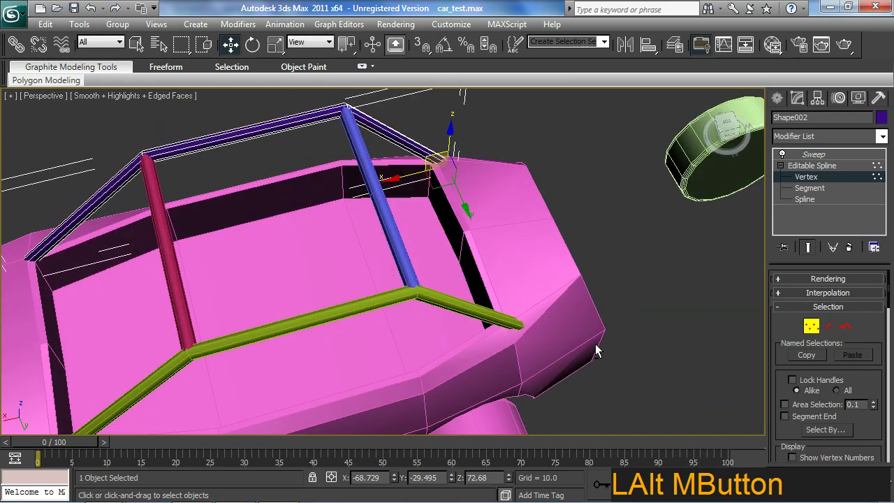
{"action": "left_click", "coordinate": [815, 331]}
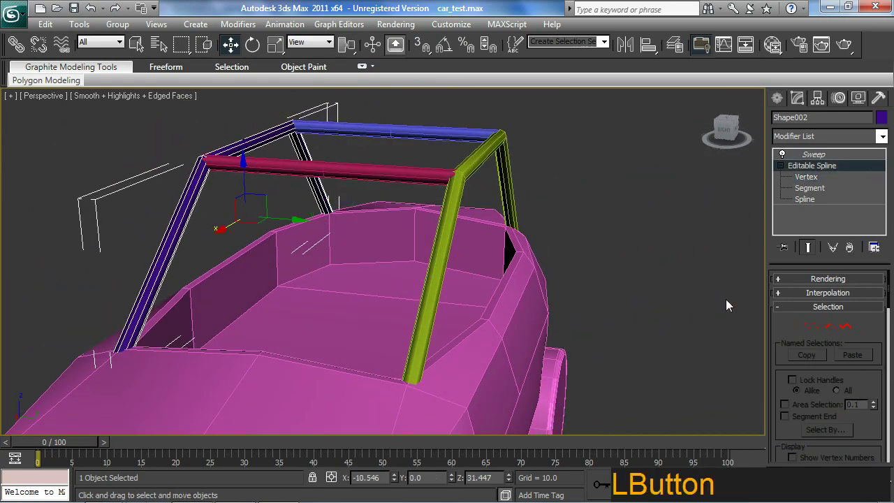
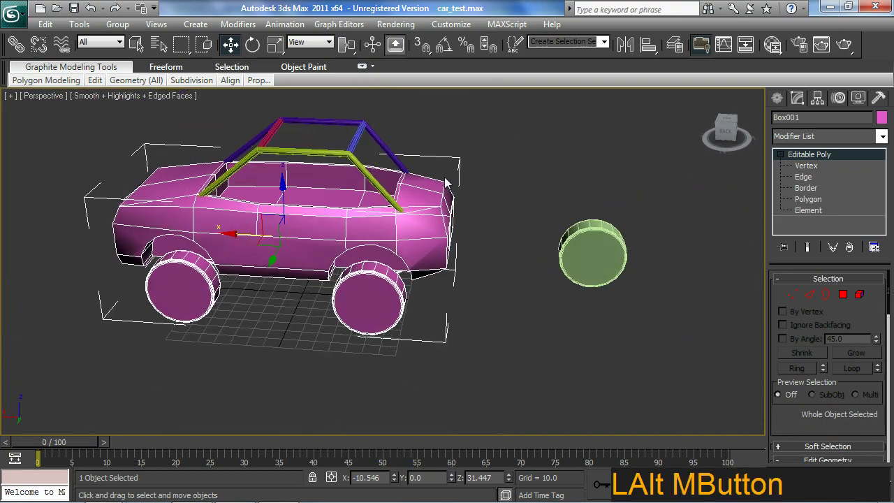
Select the stray green Cylinder003, test-move it over the wheel, undo the move and delete it.
{"action": "middle_click", "coordinate": [462, 161]}
{"action": "left_click", "coordinate": [471, 119]}
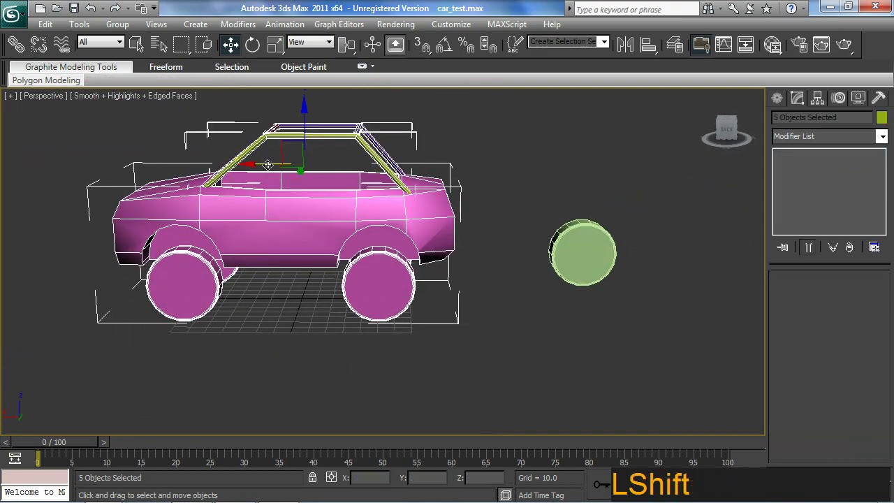
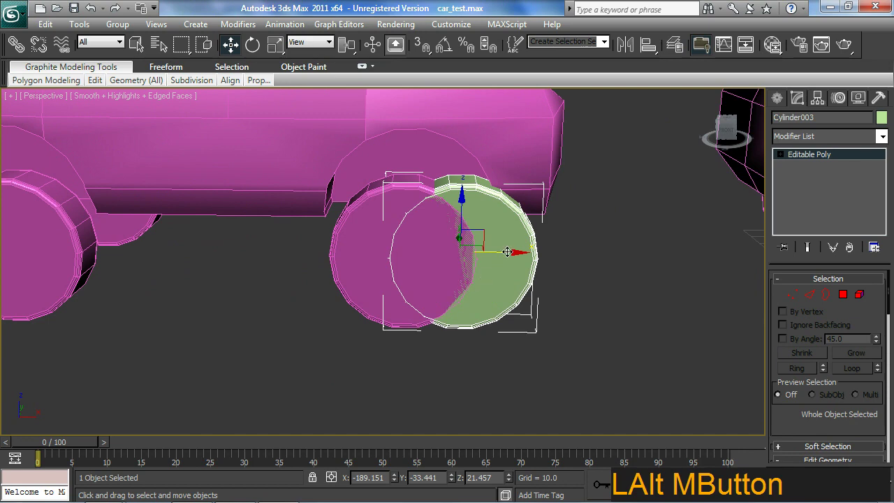
{"action": "left_click", "coordinate": [508, 251]}
{"action": "key", "text": "ctrl+z"}
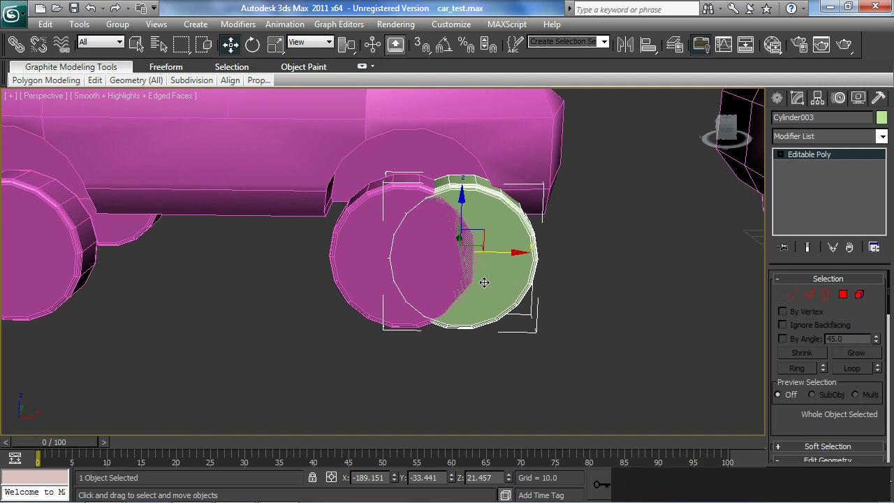
{"action": "key", "text": "Delete"}
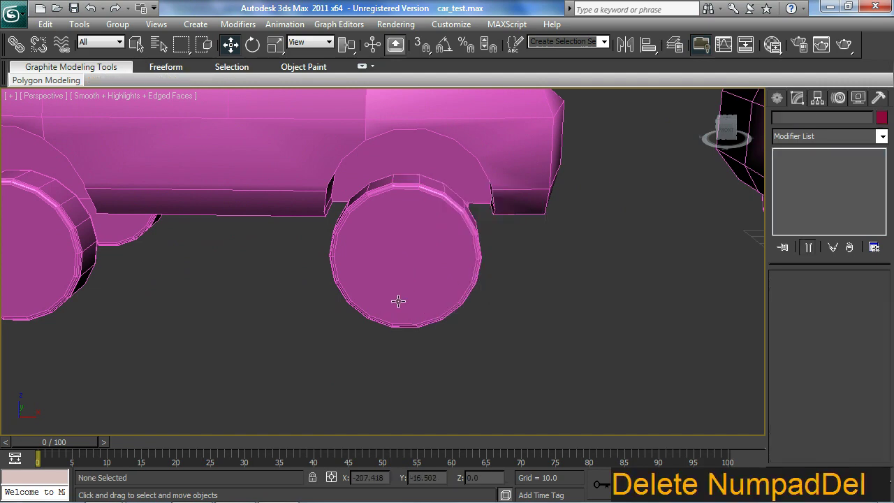
In Box002's Editable Poly, pick the wheel in Element mode and detach it as its own object.
{"action": "middle_click", "coordinate": [422, 315]}
{"action": "left_click", "coordinate": [446, 296]}
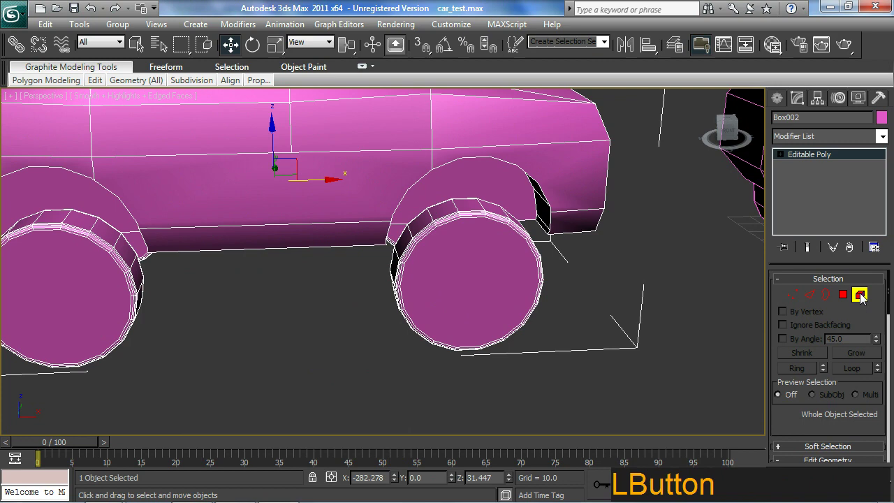
{"action": "middle_click", "coordinate": [652, 372]}
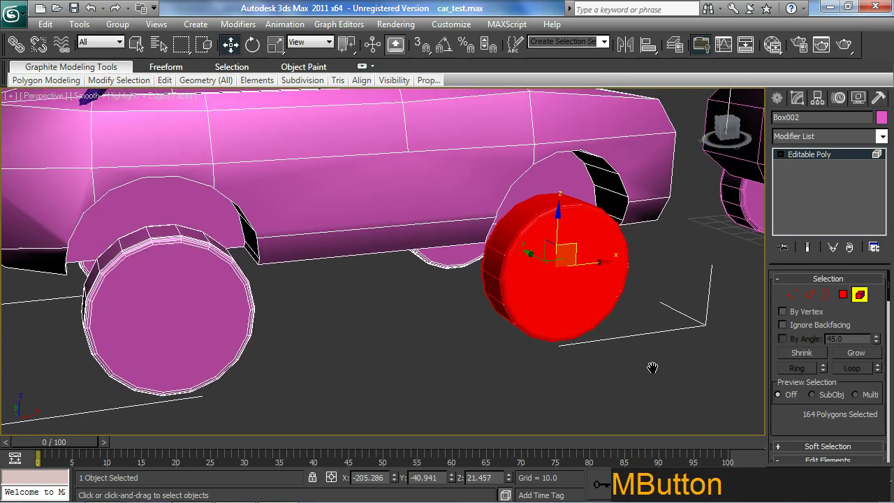
{"action": "left_click", "coordinate": [813, 423]}
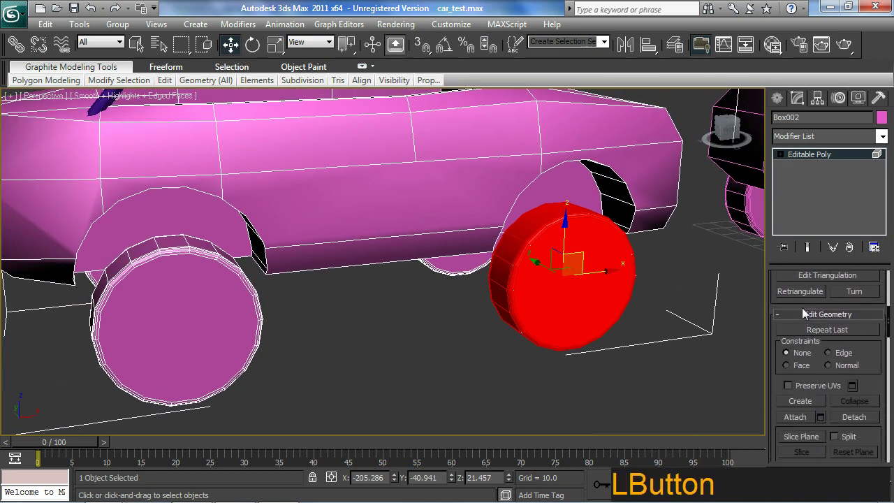
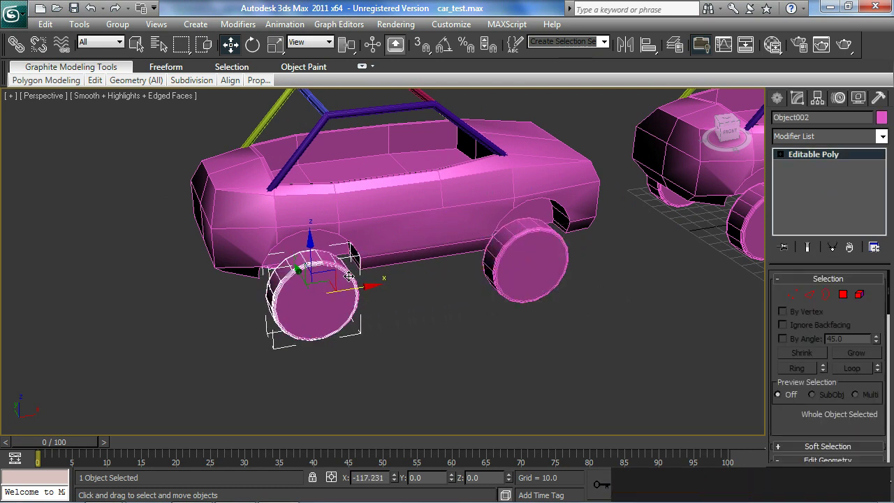
Move the detached wheel Object002 into place under the car's second wheel arch.
{"action": "left_click", "coordinate": [409, 227]}
{"action": "middle_click", "coordinate": [316, 322]}
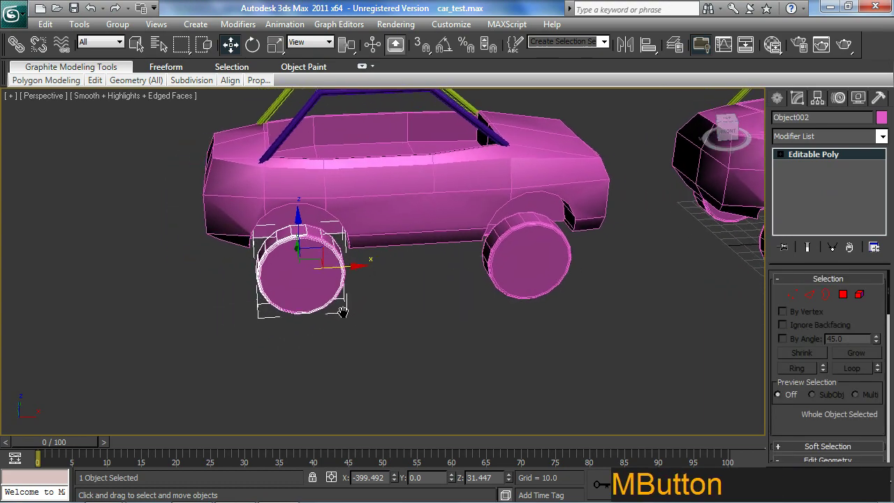
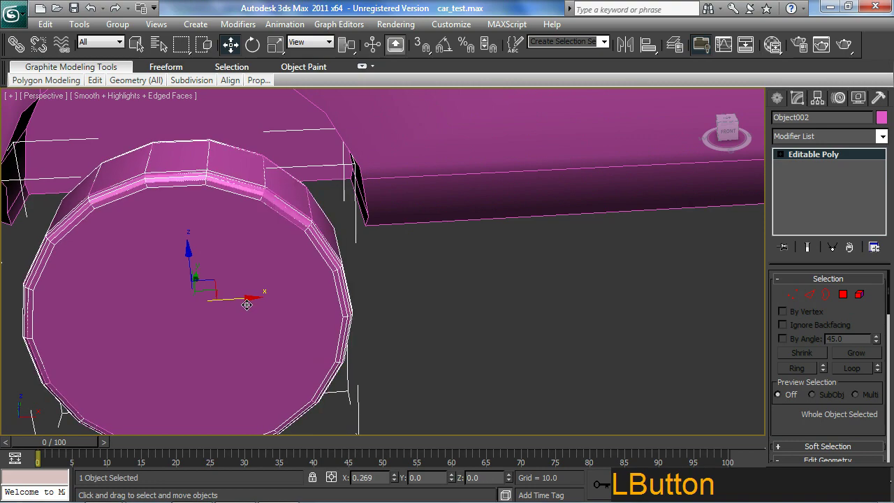
{"action": "middle_click", "coordinate": [369, 345]}
{"action": "middle_click", "coordinate": [506, 303]}
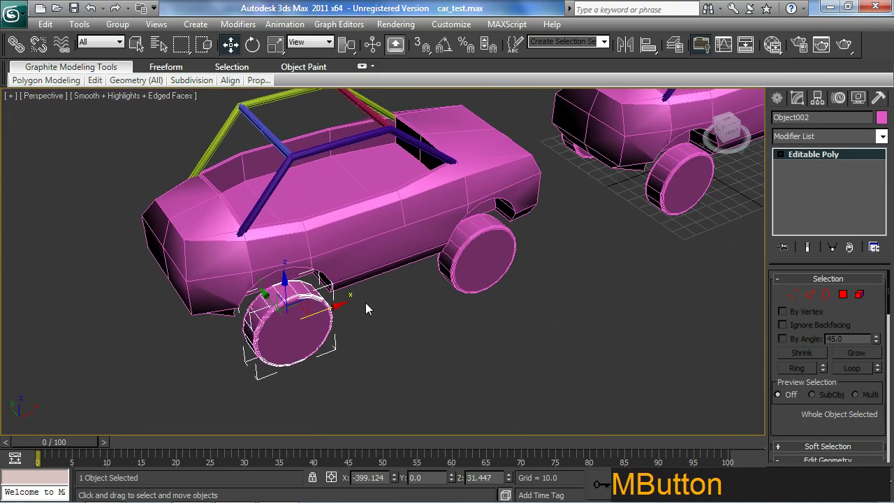
{"action": "left_click", "coordinate": [511, 236]}
{"action": "middle_click", "coordinate": [448, 296]}
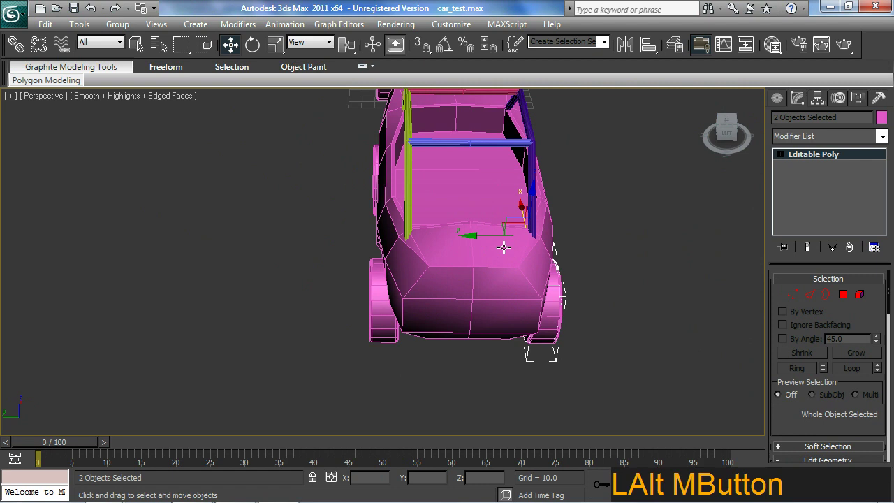
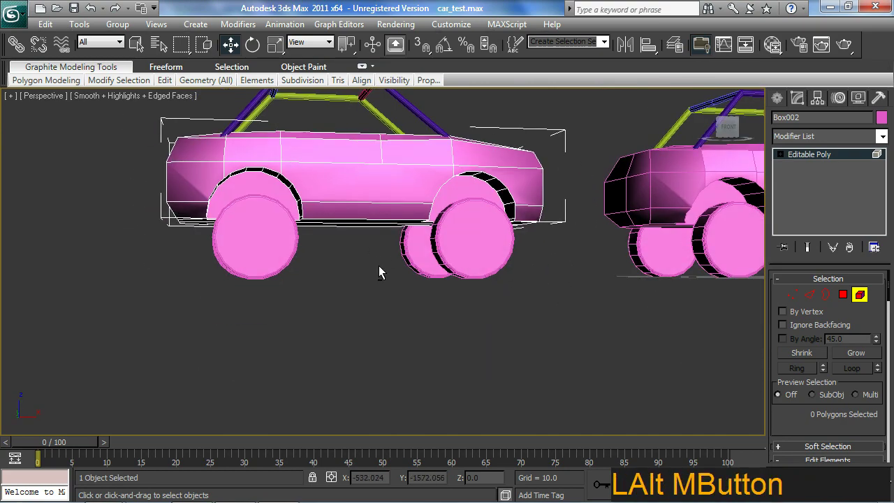
{"action": "middle_click", "coordinate": [409, 294]}
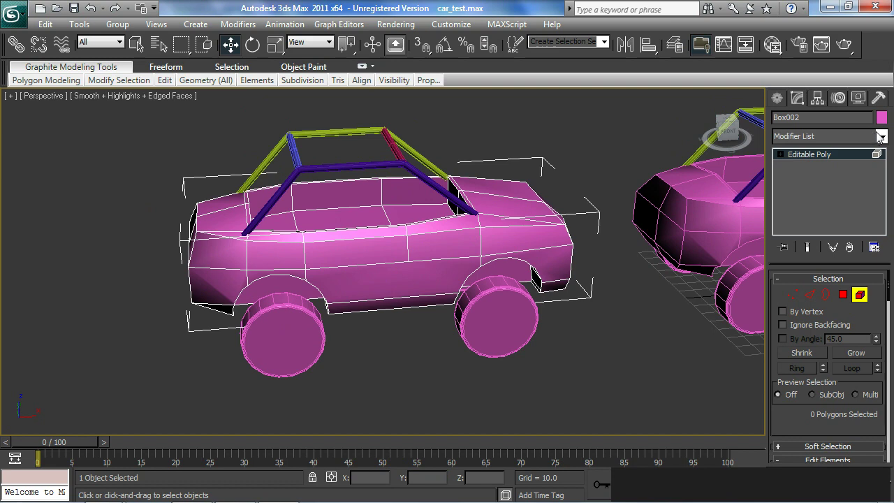
{"action": "left_click", "coordinate": [885, 141]}
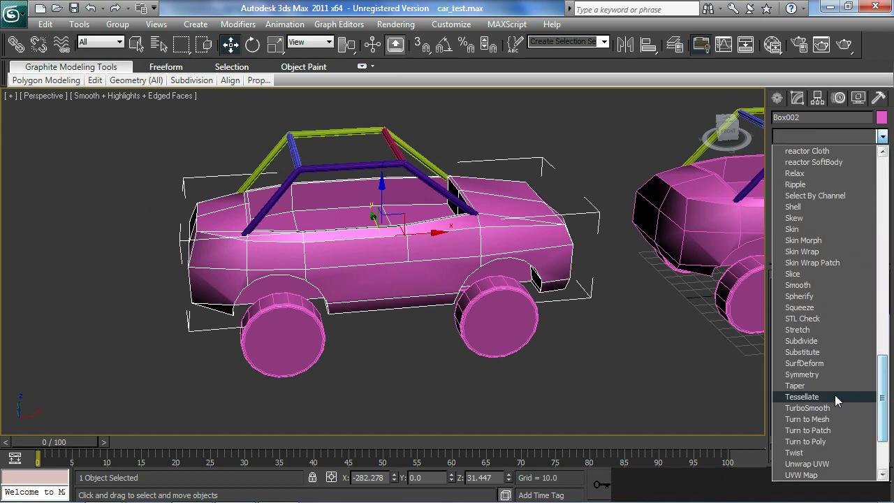
{"action": "left_click", "coordinate": [826, 411]}
{"action": "middle_click", "coordinate": [555, 309]}
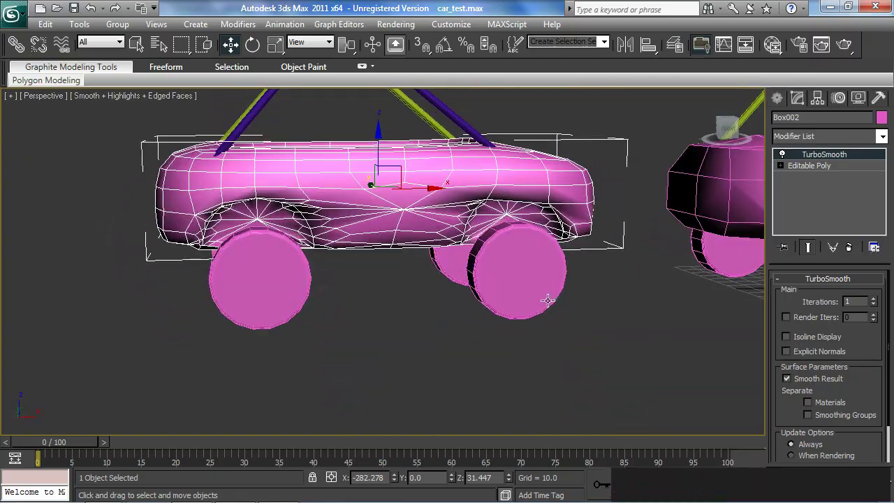
{"action": "middle_click", "coordinate": [420, 346]}
{"action": "key", "text": "ctrl+z"}
{"action": "middle_click", "coordinate": [503, 268]}
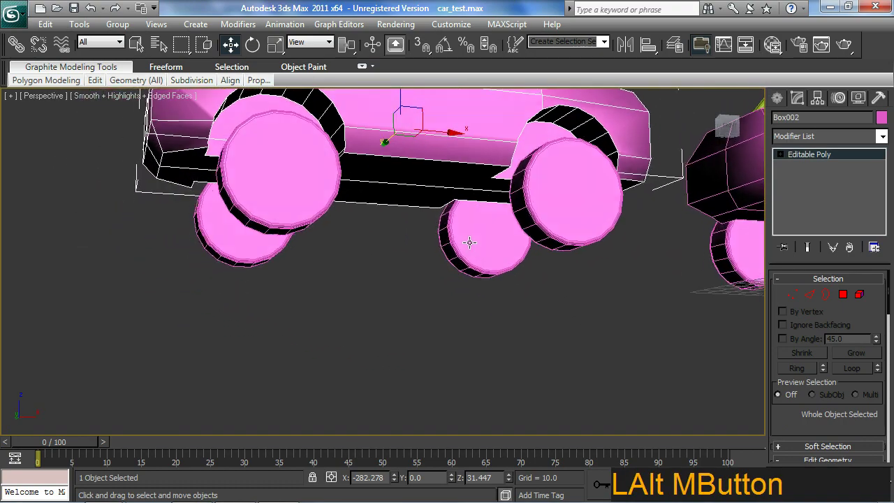
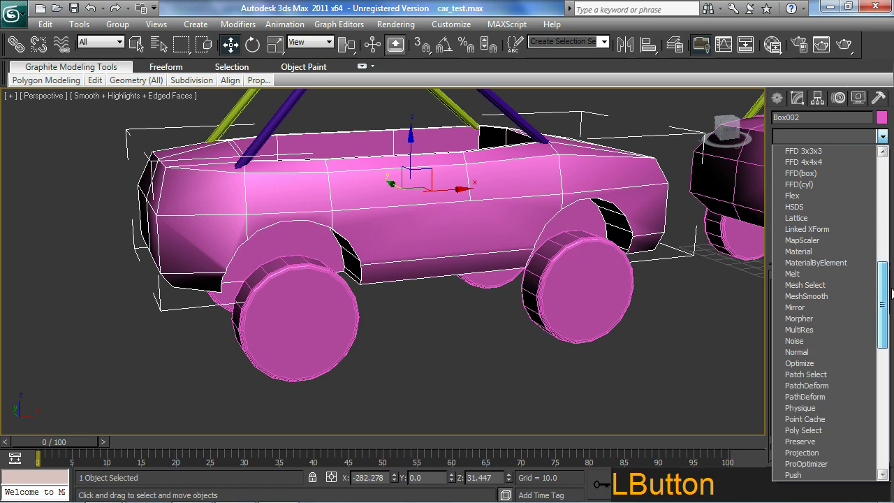
Set MeshSmooth's subdivision method to Quad Output and lower smoothness to about 0.956.
{"action": "left_click", "coordinate": [835, 311]}
{"action": "middle_click", "coordinate": [576, 300]}
{"action": "left_click", "coordinate": [838, 314]}
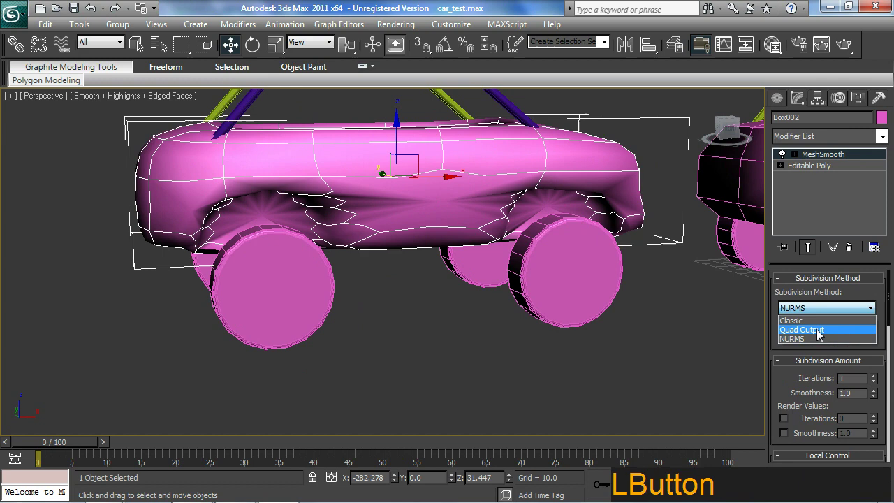
{"action": "middle_click", "coordinate": [602, 306]}
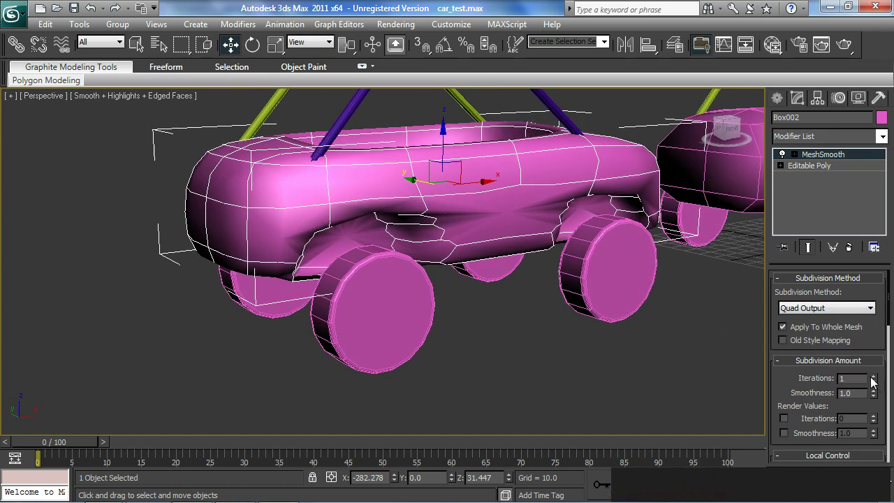
{"action": "left_click", "coordinate": [800, 387]}
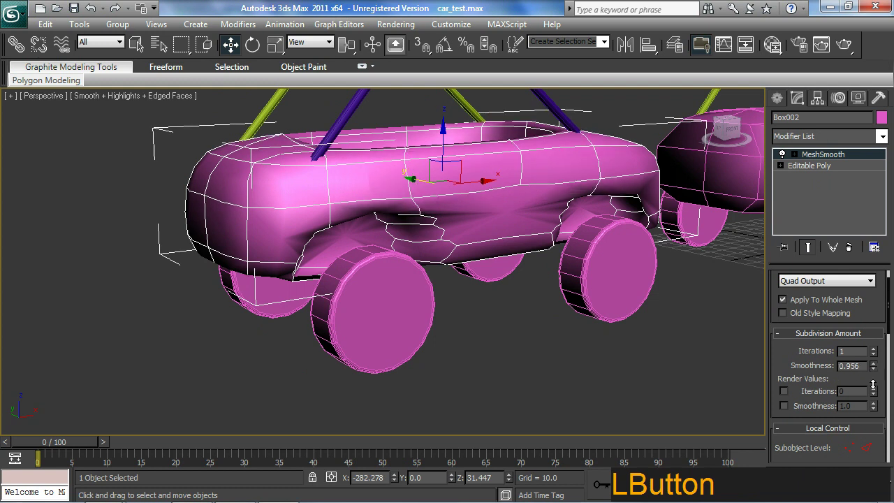
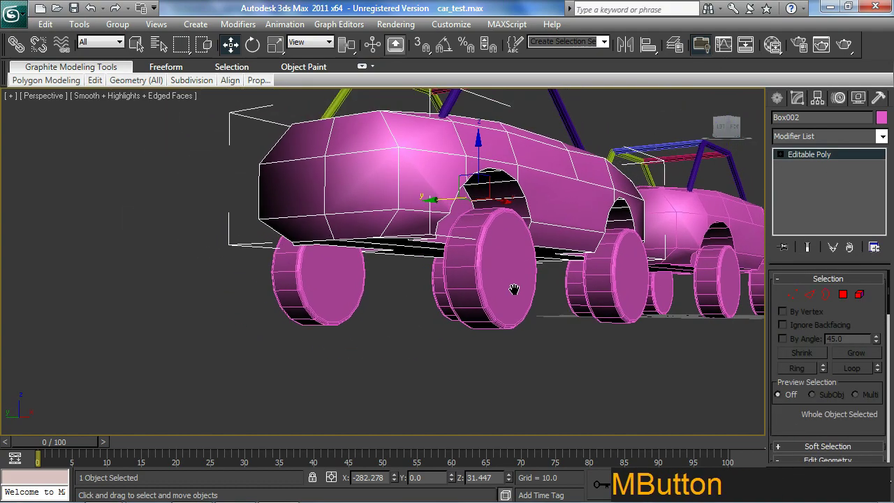
View the whole car from the side and enter Vertex sub-object mode on the body.
{"action": "middle_click", "coordinate": [496, 297]}
{"action": "middle_click", "coordinate": [464, 295]}
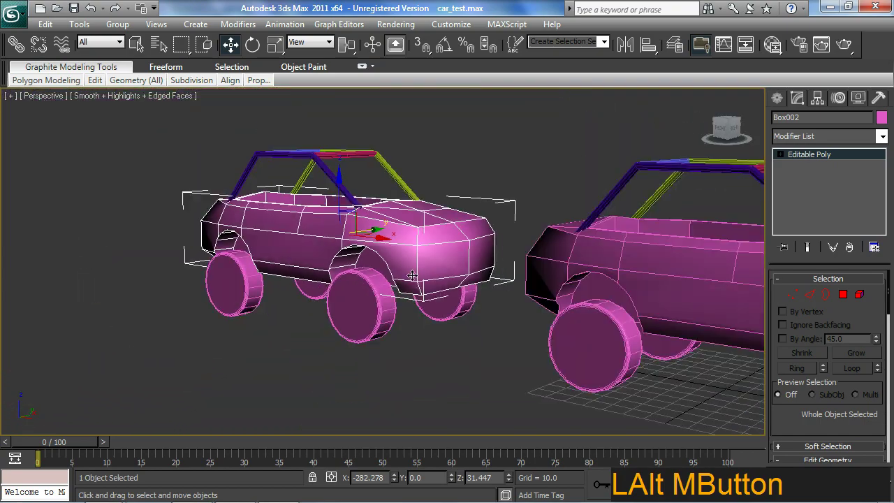
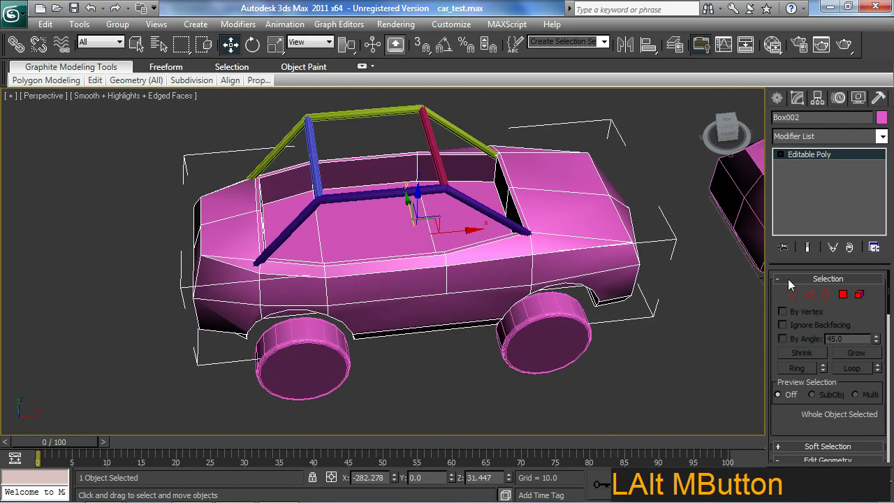
{"action": "left_click", "coordinate": [790, 304]}
Show the car as a see-through wireframe (F3) and bring up the Edit Vertices rollout.
{"action": "middle_click", "coordinate": [503, 289]}
{"action": "middle_click", "coordinate": [504, 303]}
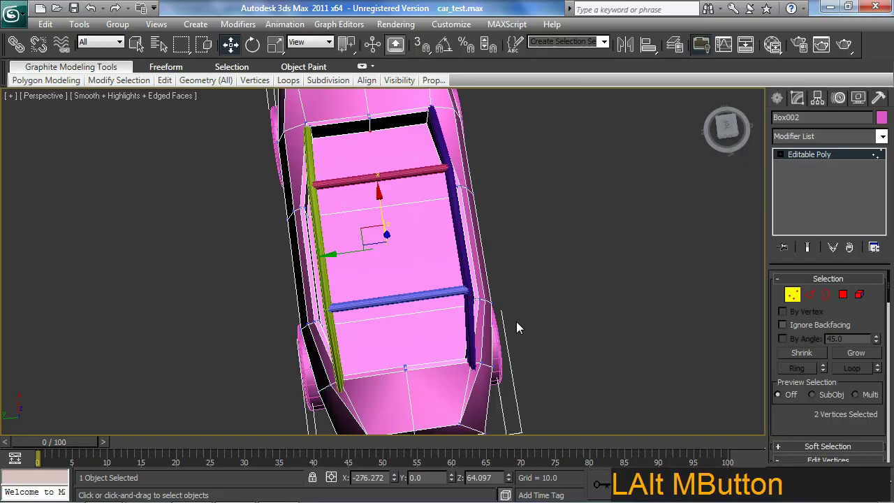
{"action": "key", "text": "F3"}
{"action": "middle_click", "coordinate": [448, 267]}
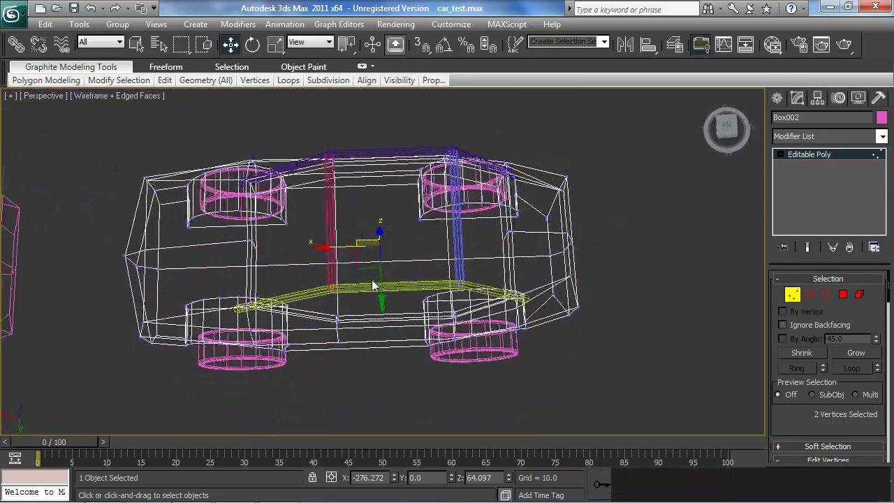
{"action": "middle_click", "coordinate": [361, 255]}
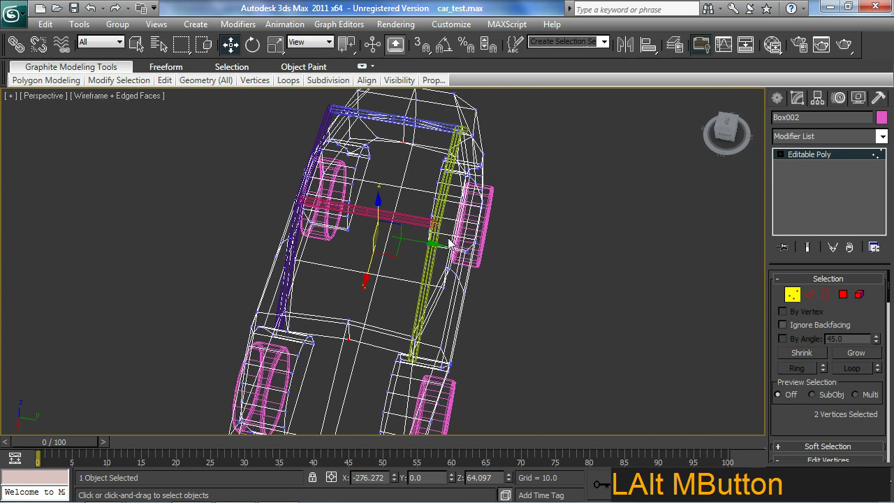
{"action": "left_click", "coordinate": [809, 421]}
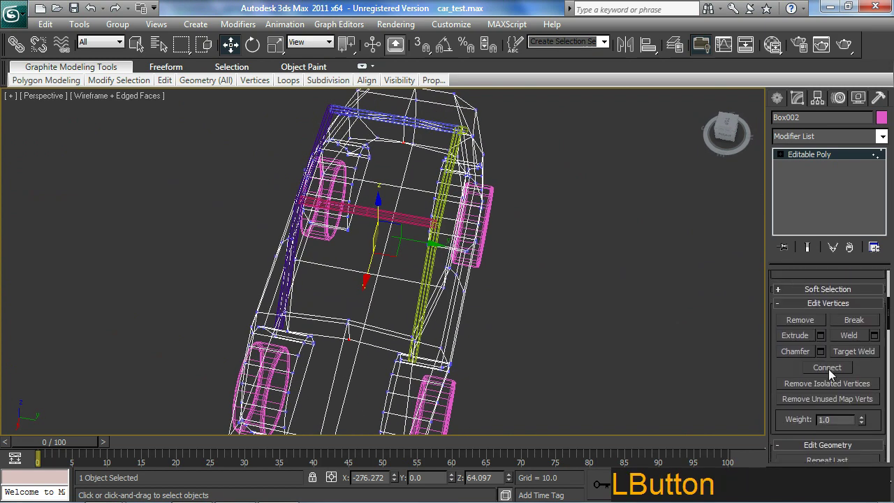
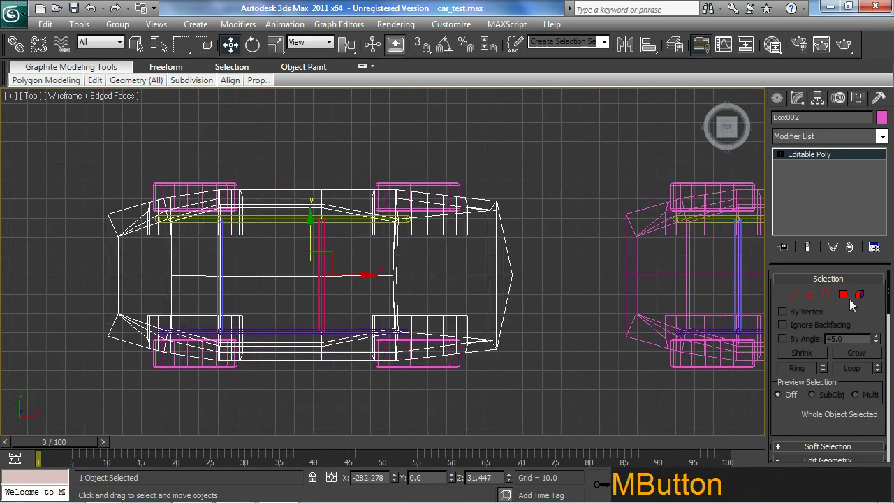
Switch briefly to Polygon mode and return the car to solid shaded display with F3.
{"action": "left_click", "coordinate": [847, 302]}
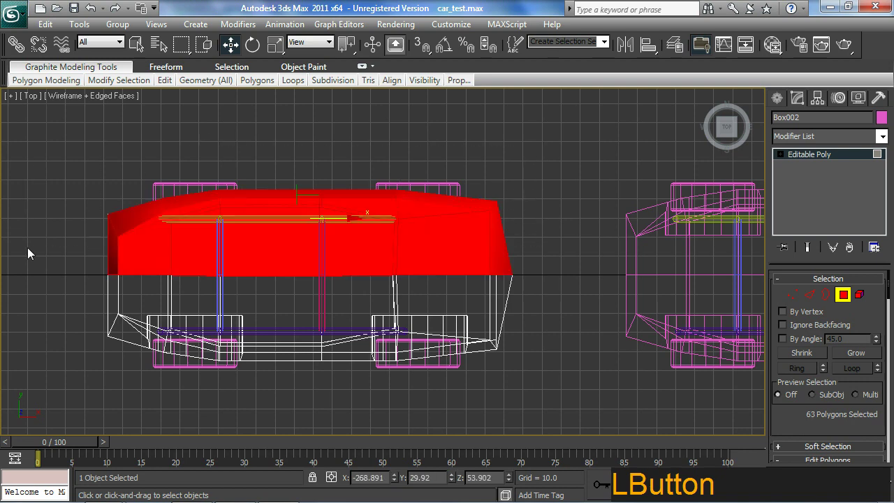
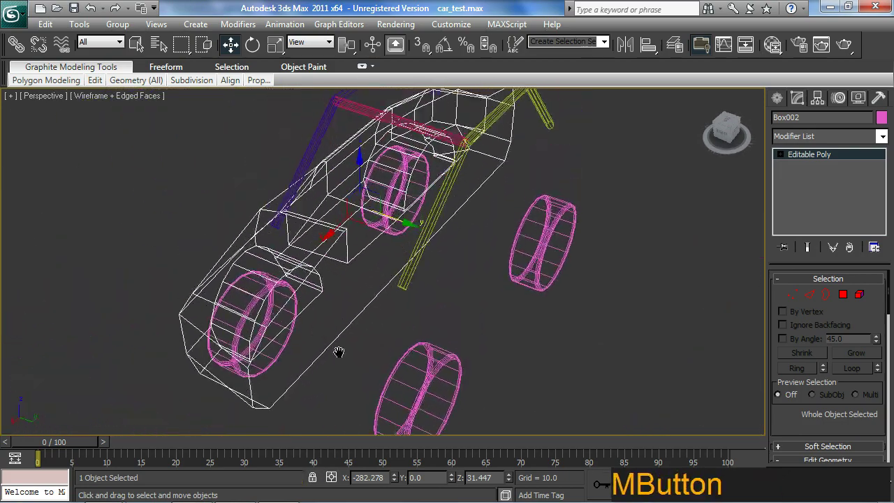
{"action": "middle_click", "coordinate": [368, 348]}
{"action": "key", "text": "F3"}
{"action": "middle_click", "coordinate": [390, 329]}
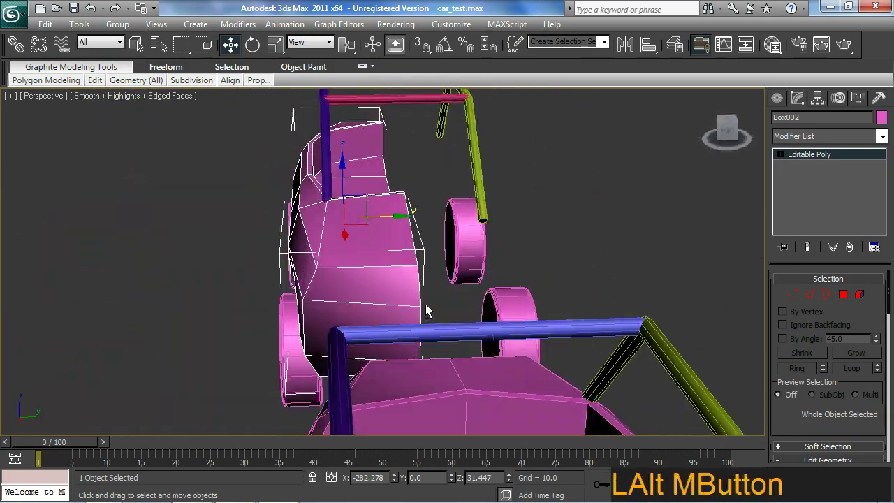
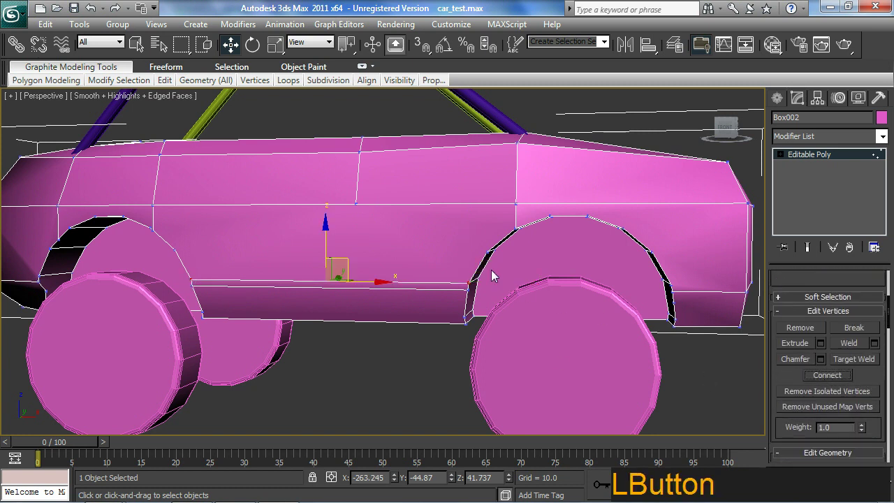
Select a wheel-arch vertex and close in on the arch from the car's end.
{"action": "left_click", "coordinate": [173, 246]}
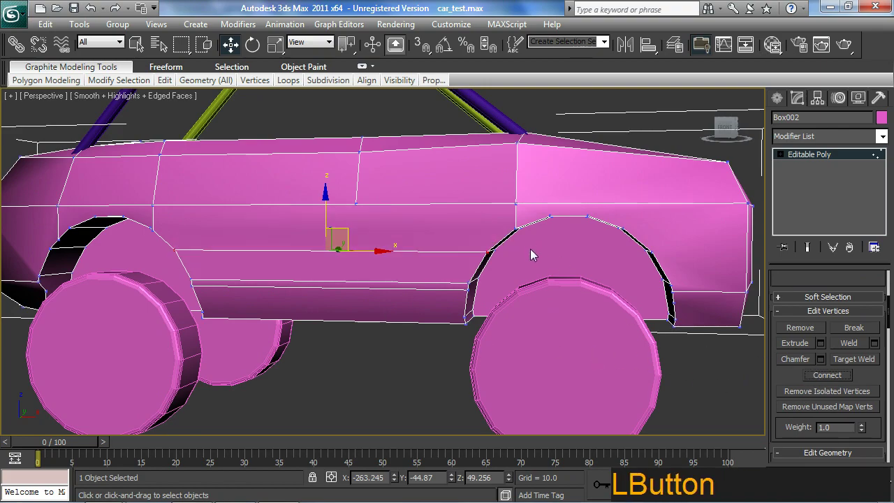
{"action": "middle_click", "coordinate": [535, 265]}
{"action": "middle_click", "coordinate": [521, 282]}
{"action": "middle_click", "coordinate": [533, 246]}
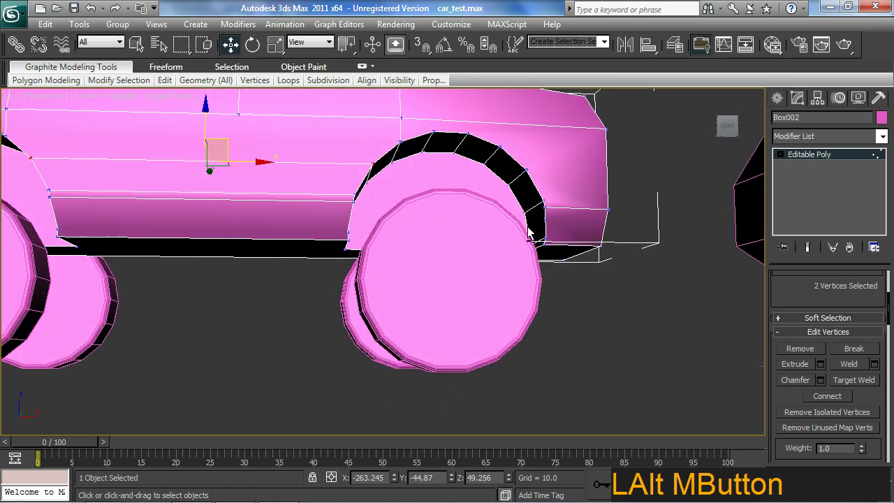
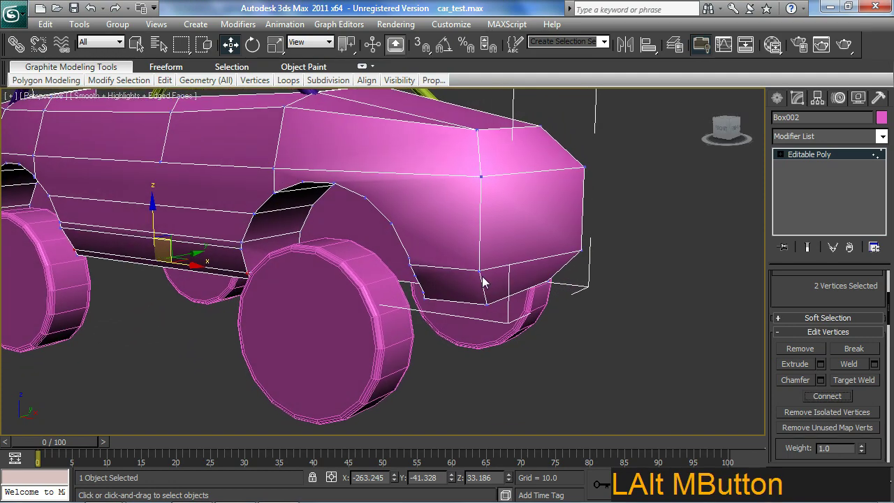
{"action": "middle_click", "coordinate": [461, 260]}
Add a body vertex beside the arch to the selection and Connect them with a new edge.
{"action": "left_click", "coordinate": [428, 222]}
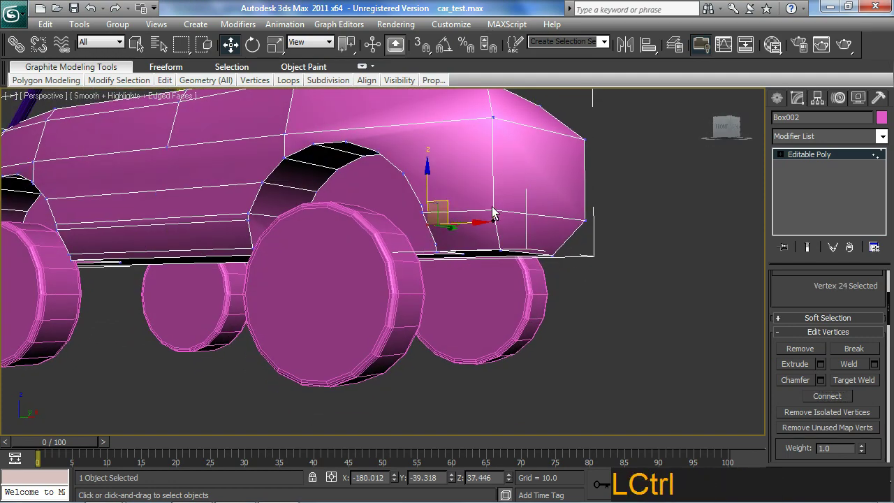
{"action": "left_click", "coordinate": [839, 402]}
{"action": "left_click", "coordinate": [491, 205]}
{"action": "middle_click", "coordinate": [519, 268]}
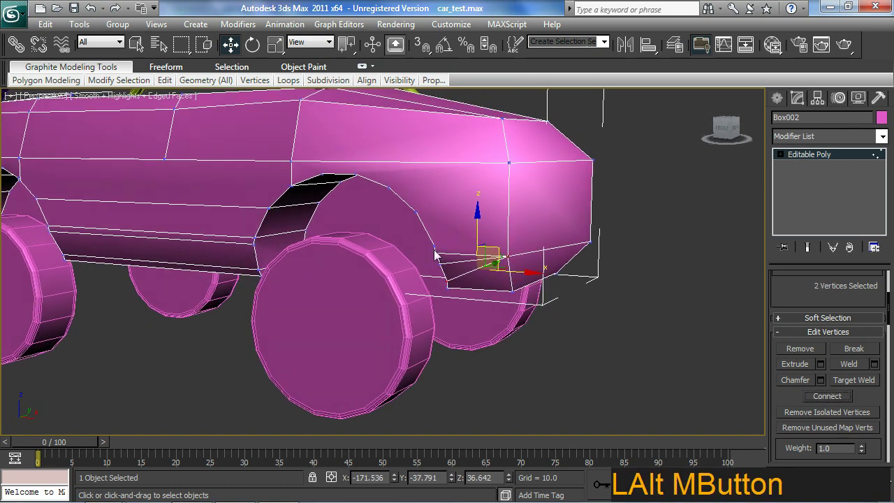
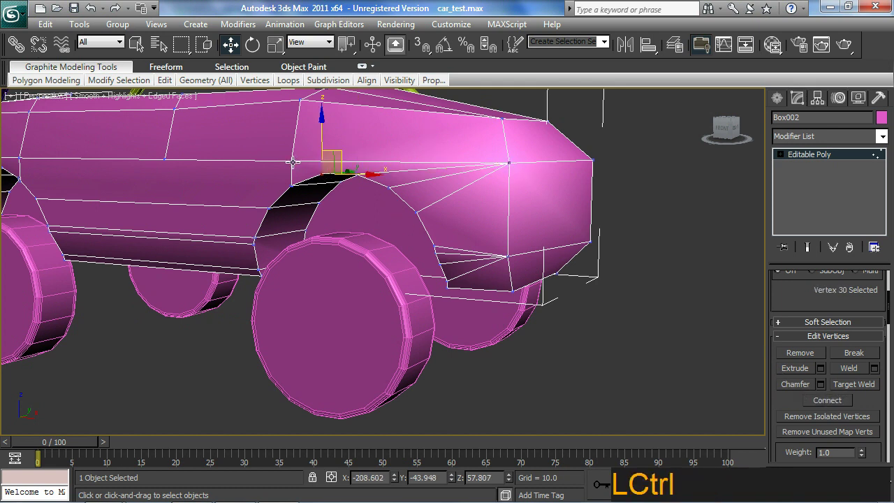
Zoom into the wheel arch and select the vertices along its edge to be merged.
{"action": "left_click", "coordinate": [293, 158]}
{"action": "middle_click", "coordinate": [358, 248]}
{"action": "middle_click", "coordinate": [415, 259]}
{"action": "middle_click", "coordinate": [412, 272]}
{"action": "middle_click", "coordinate": [427, 265]}
{"action": "left_click", "coordinate": [385, 220]}
{"action": "middle_click", "coordinate": [376, 246]}
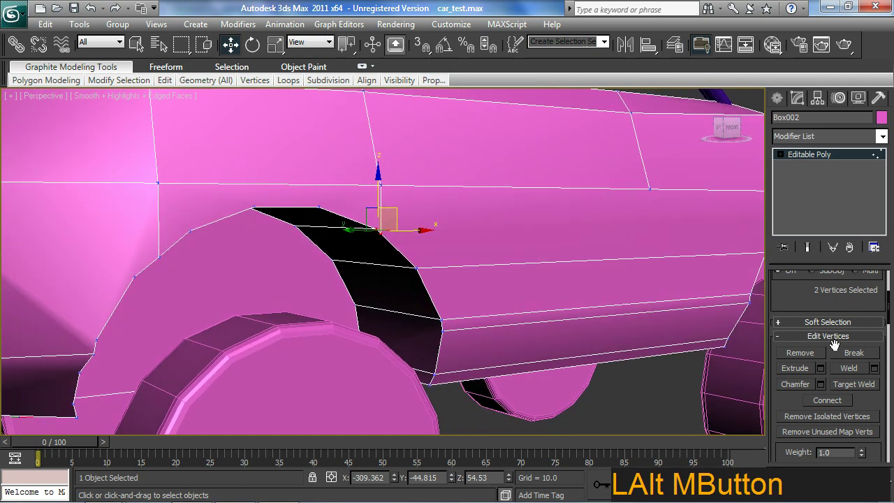
Start Target Weld from the Edit Vertices rollout to merge the arch vertices together.
{"action": "left_click", "coordinate": [791, 396]}
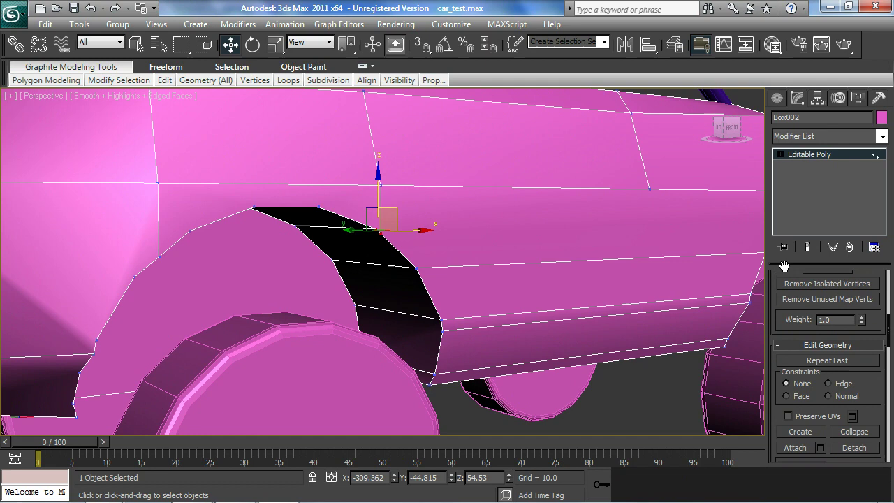
{"action": "left_click", "coordinate": [858, 332]}
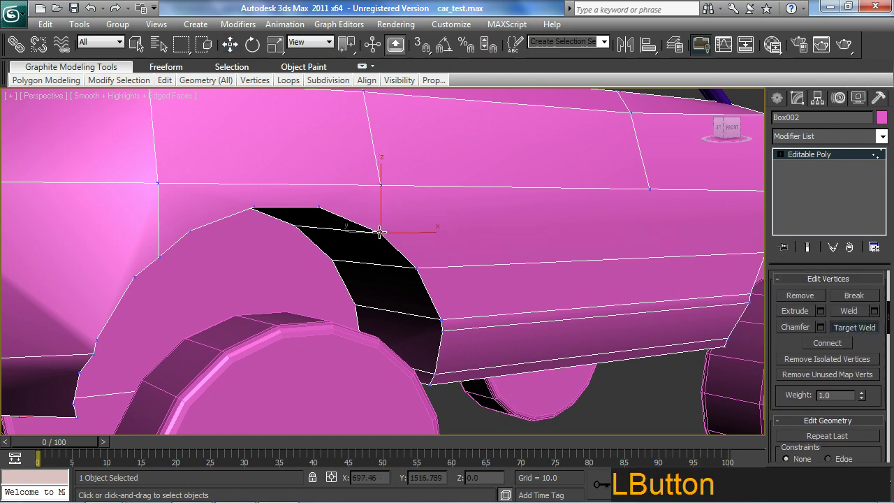
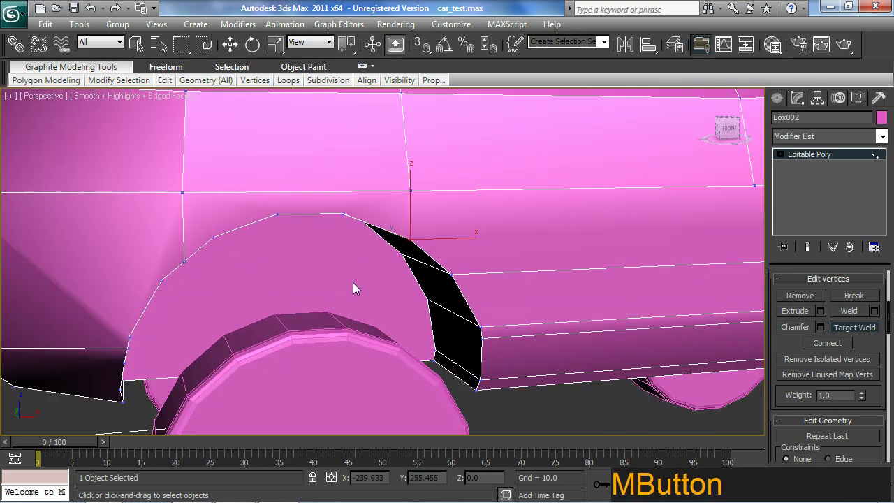
{"action": "middle_click", "coordinate": [199, 263]}
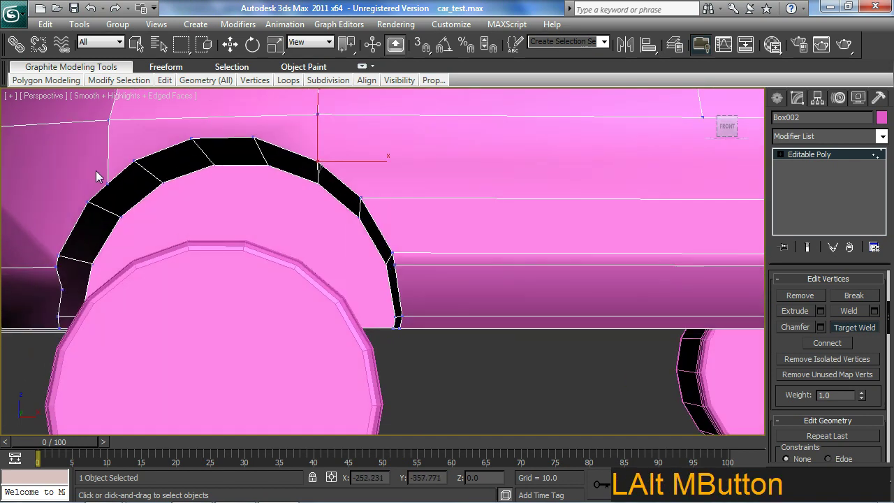